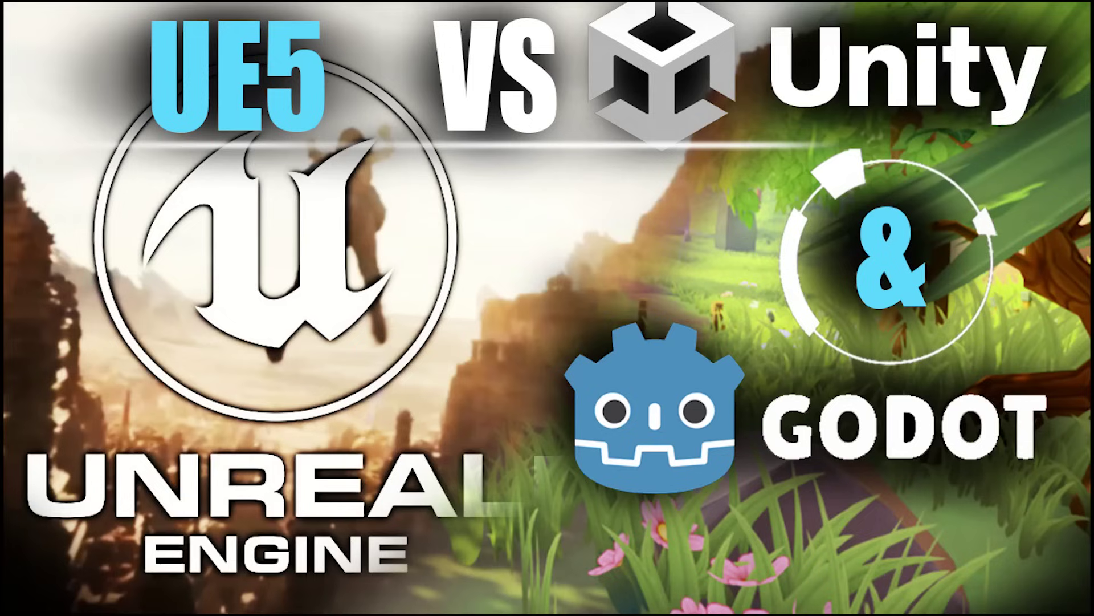
# - Play the 'Unreal Engine 5 Revealed!' demo video from the search results
pyautogui.press('Left')
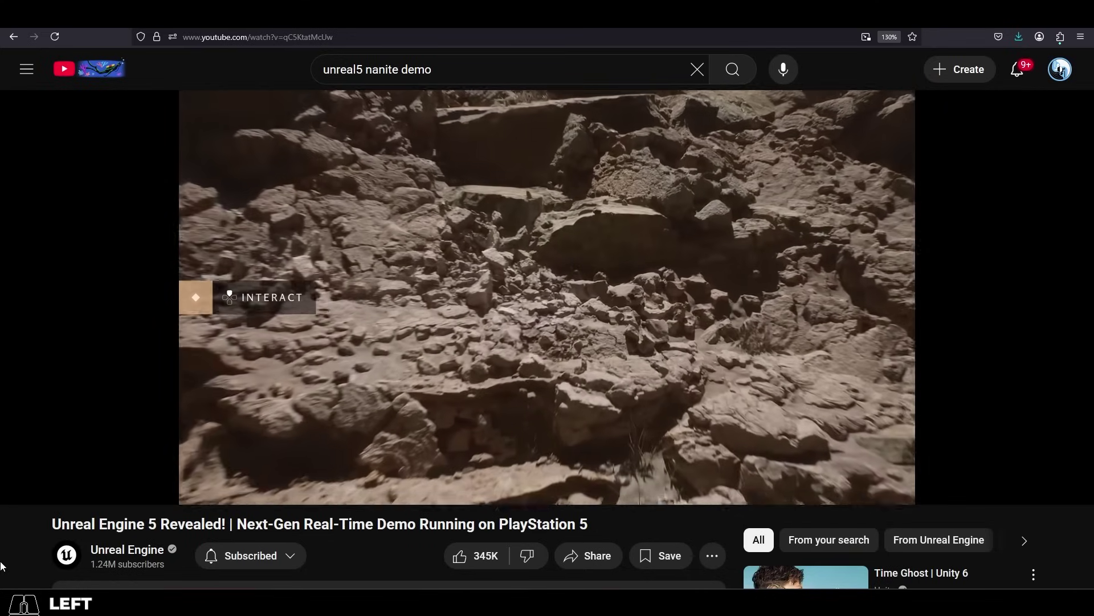
pyautogui.press('Right')
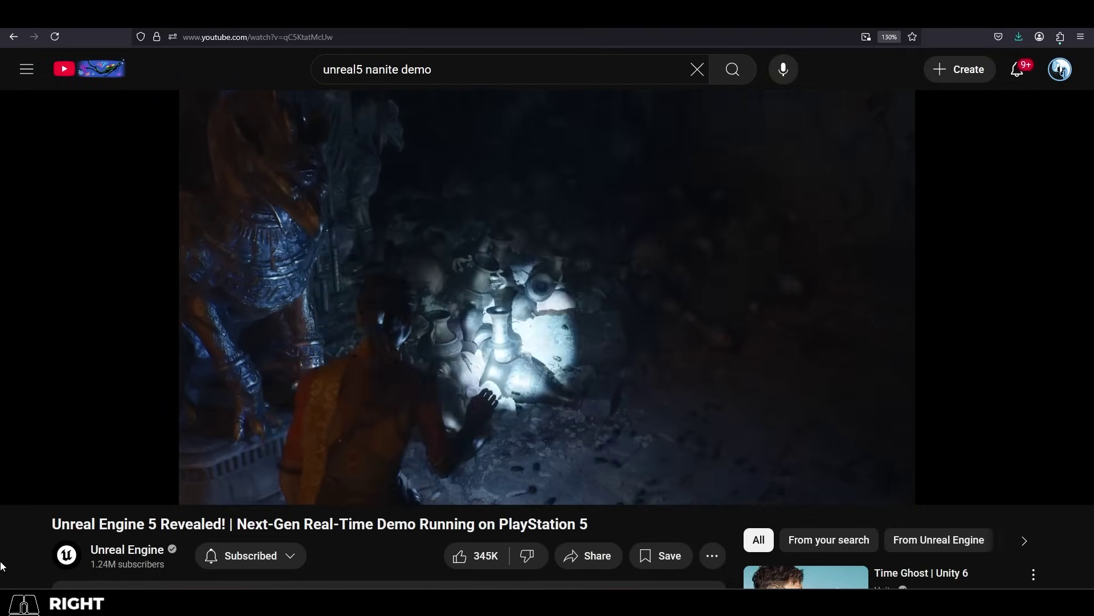
pyautogui.click(213, 185)
pyautogui.moveTo(542, 293); pyautogui.dragTo(542, 288)
pyautogui.scroll(-3)
# - Run the mannequin forward, vault onto the low block, climb toward the 2.5 M block and drop to the floor
pyautogui.press('a')
pyautogui.press('space')
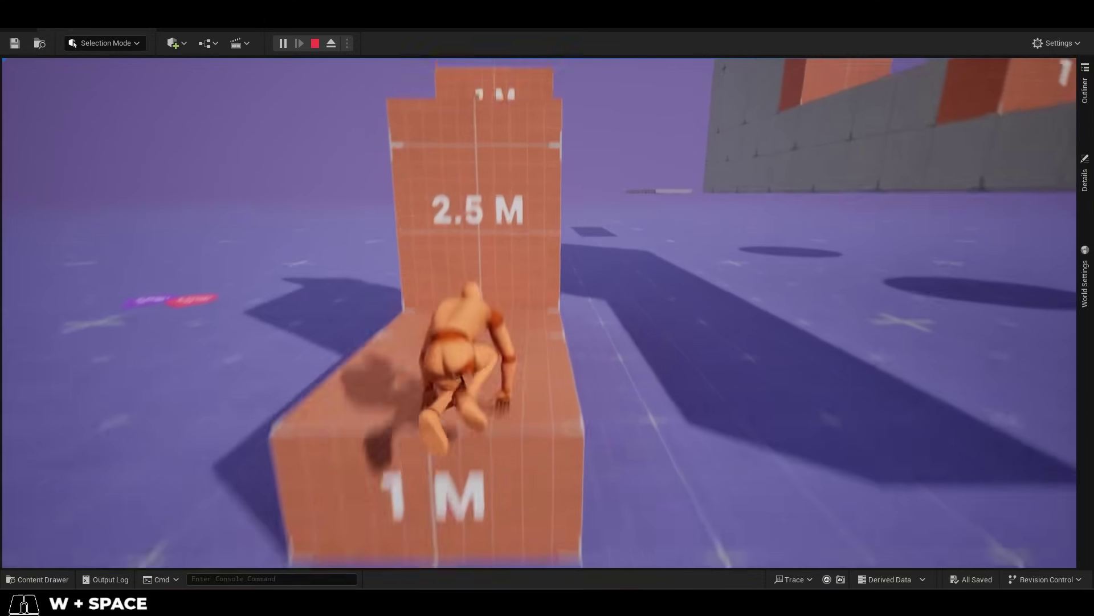
pyautogui.press('a')
pyautogui.press('a')
pyautogui.press('a')
pyautogui.press('w')
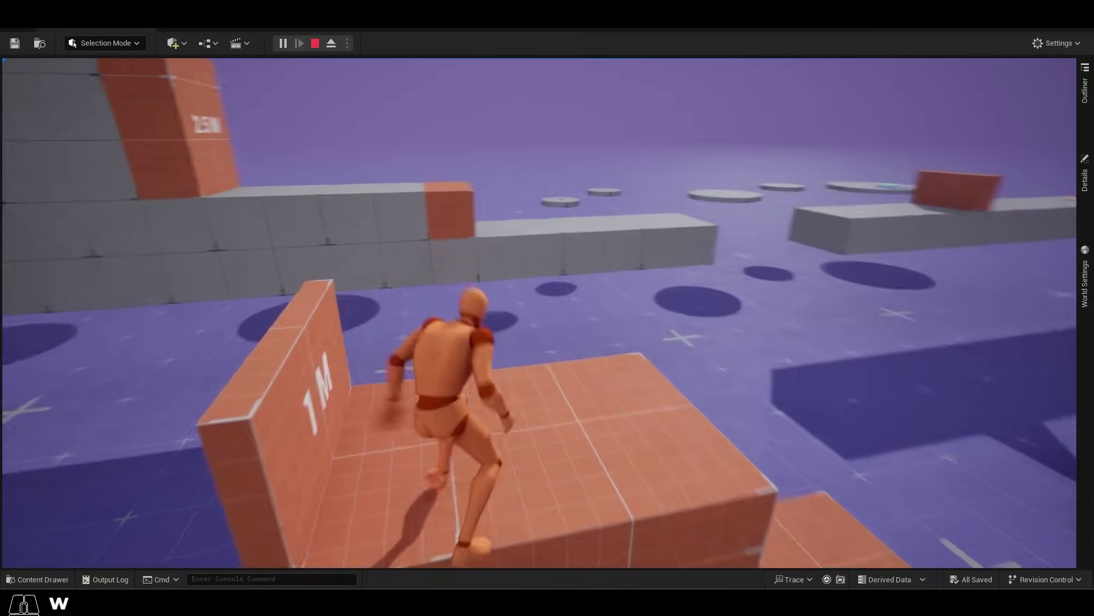
pyautogui.press('space')
# - Steer the mannequin past the 2.5 M block to the long block and climb up onto its top
pyautogui.press('d')
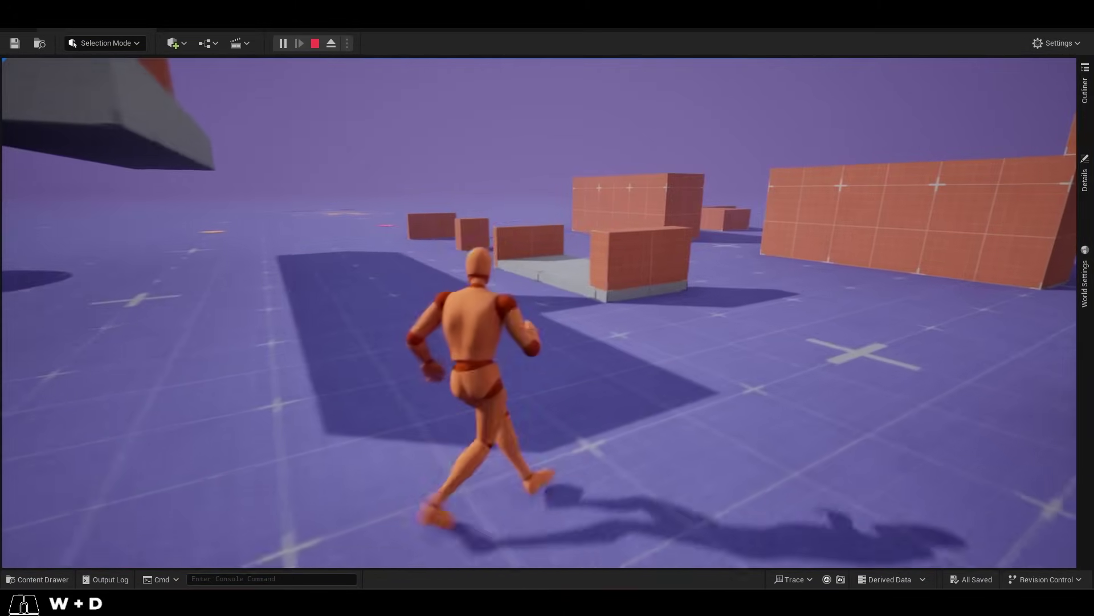
pyautogui.press('d')
pyautogui.press('a')
pyautogui.press('a')
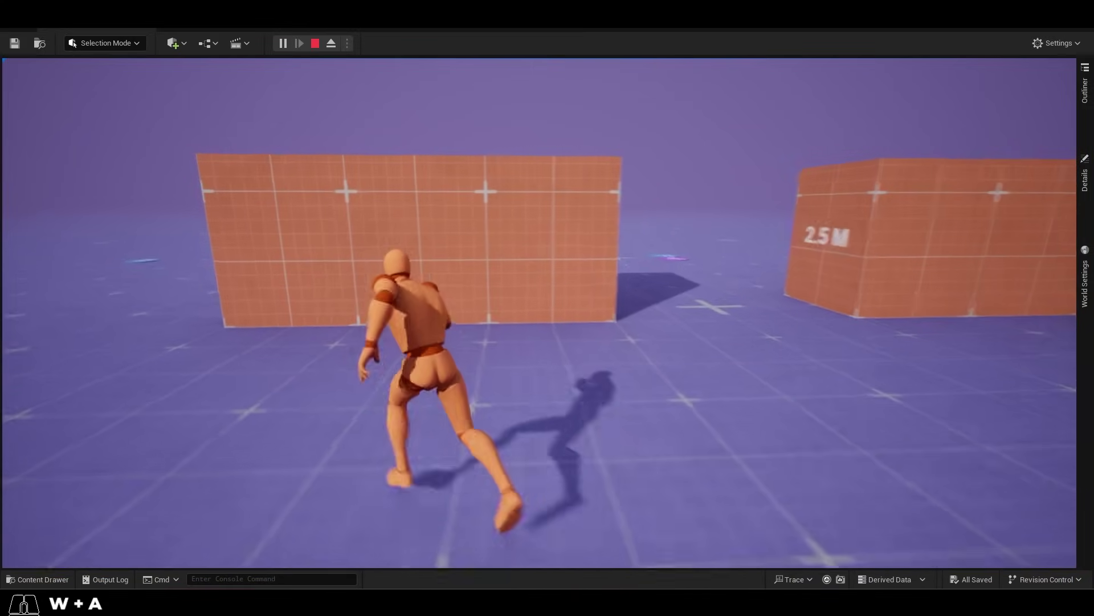
pyautogui.press('space')
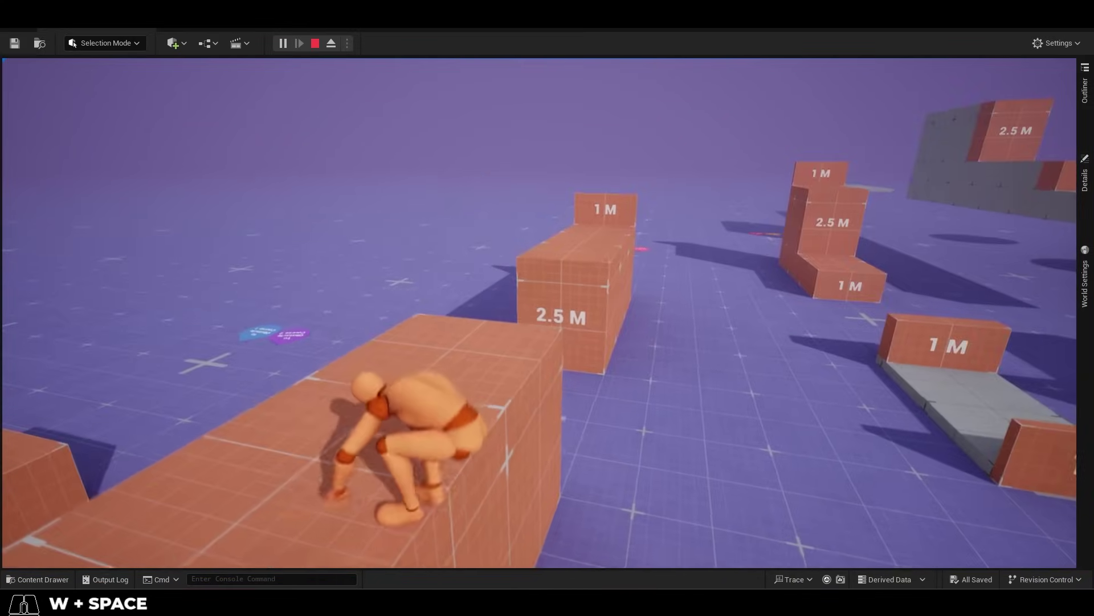
pyautogui.press('a')
pyautogui.press('space')
# - Scroll the channel's UE5 tutorial uploads, then open the Vanguard Knights Steam store page
pyautogui.middleClick(1056, 250)
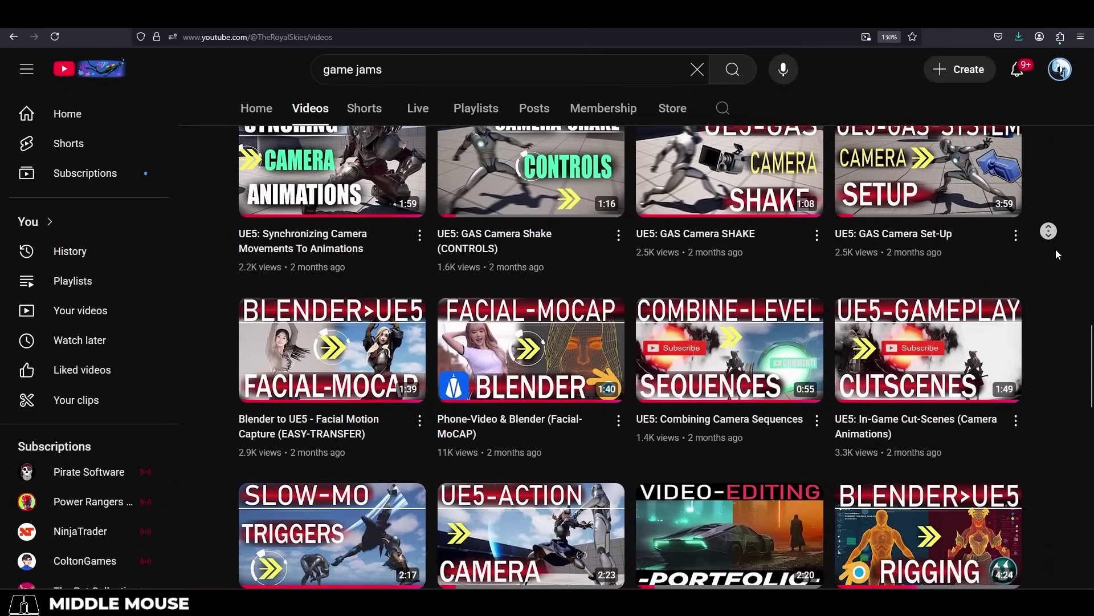
pyautogui.click(988, 313)
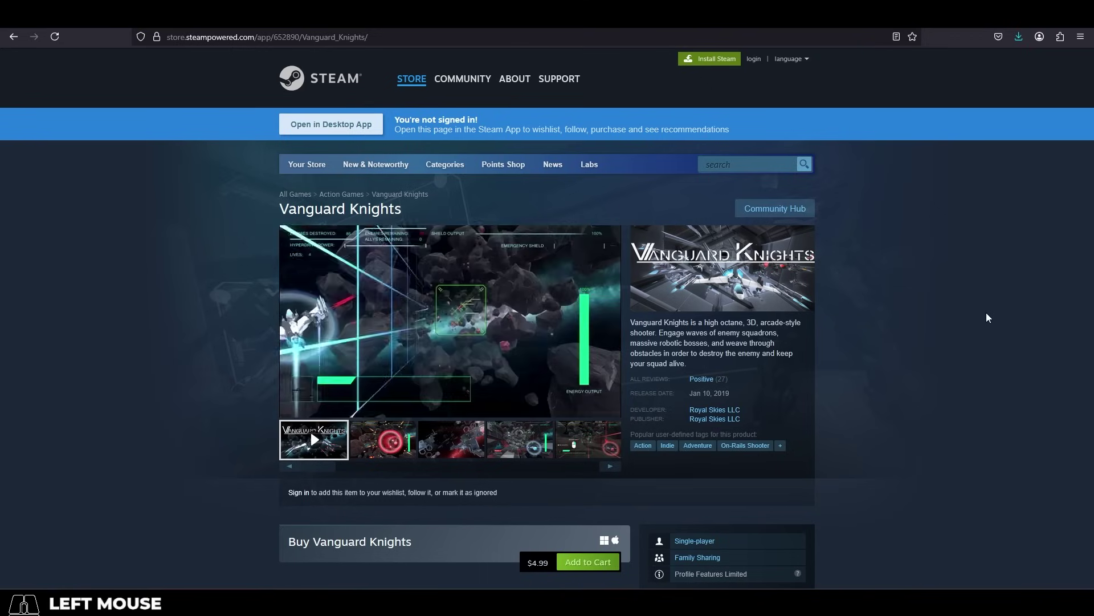
pyautogui.middleClick(988, 313)
pyautogui.scroll(-3)
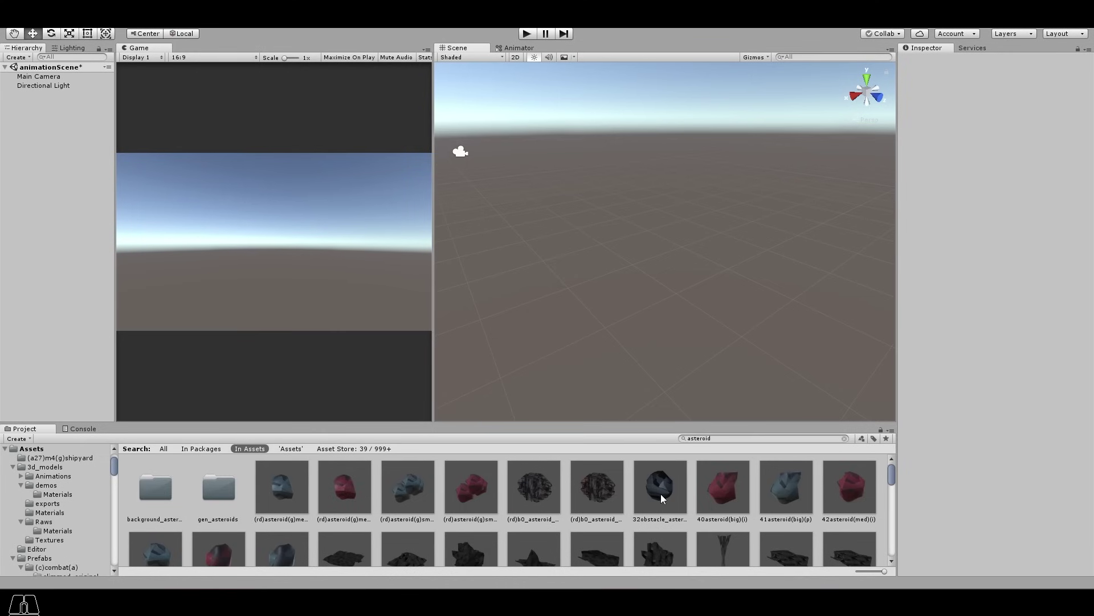
# - Drag the 41asteroid(big)(p) prefab from the Project panel into the scene
pyautogui.click(663, 495)
pyautogui.click(790, 488)
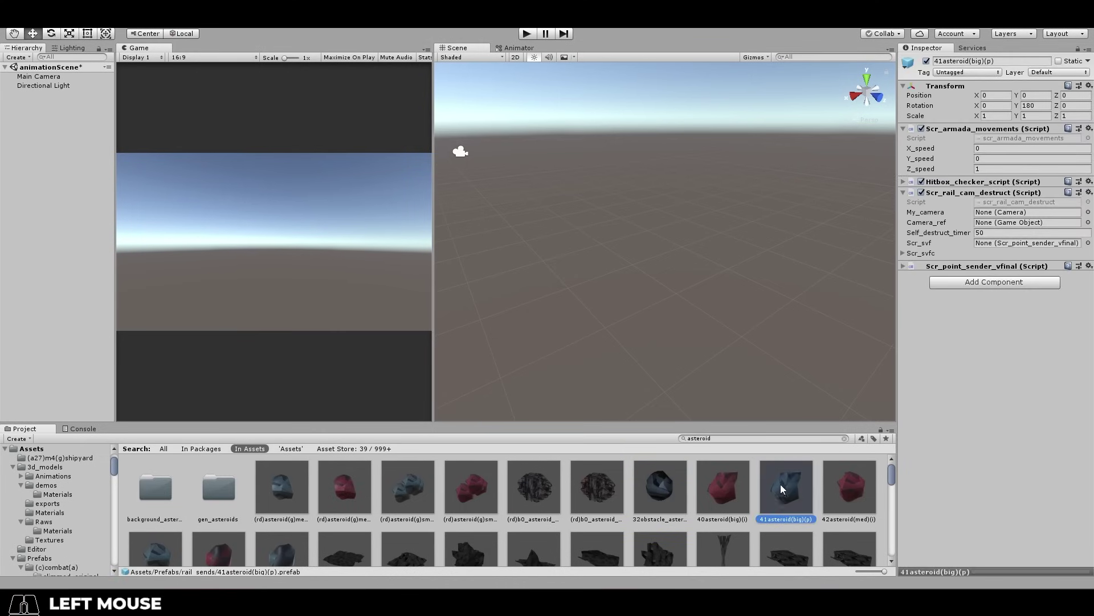
pyautogui.moveTo(788, 497); pyautogui.dragTo(645, 265)
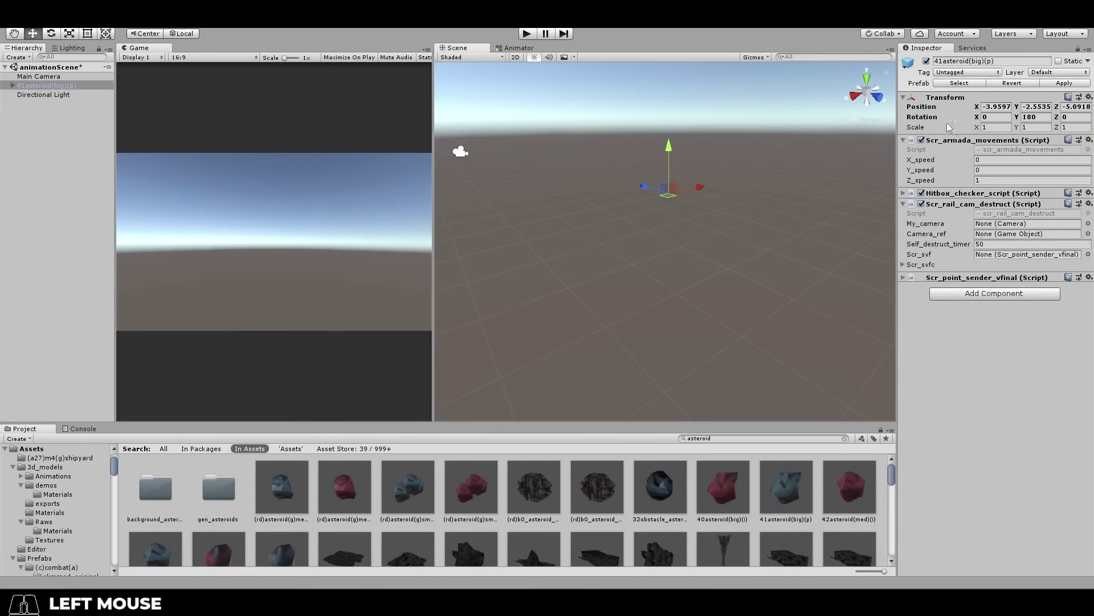
# - Set the asteroid's Transform Position to 0, 0, 0 in the Inspector
pyautogui.click(997, 108)
pyautogui.press('0')
pyautogui.press('Tab')
pyautogui.press('0')
pyautogui.press('Tab')
pyautogui.press('0')
pyautogui.press('Return')
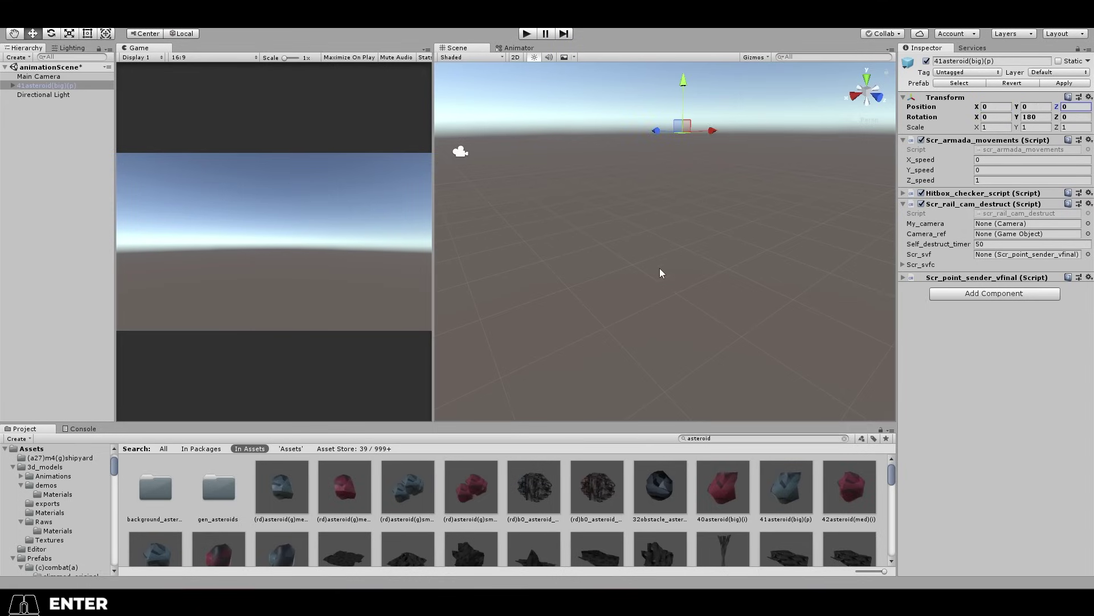
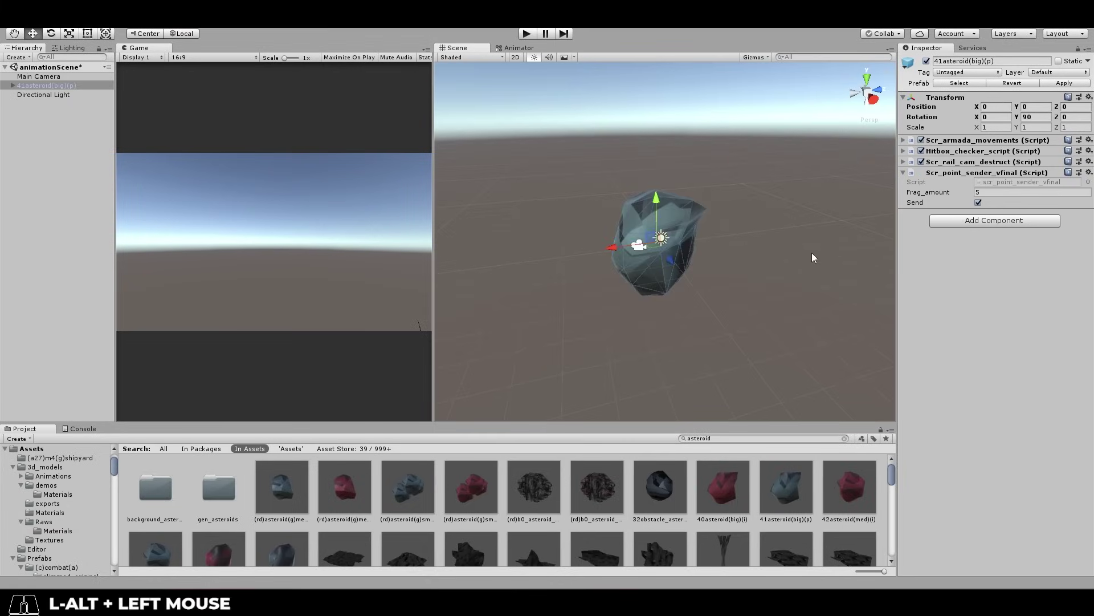
# - Add the Instantiate(asteroid, transform.position, transform.rotation) call to Start() in Instance.cs
pyautogui.click(987, 172)
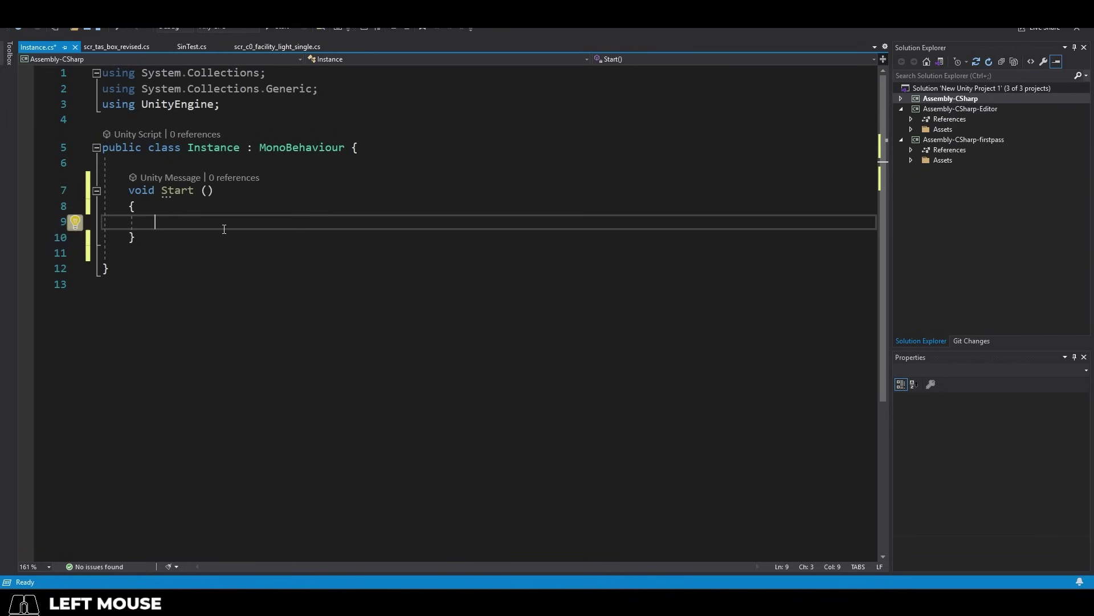
pyautogui.press('ctrl+v')
pyautogui.press('r')
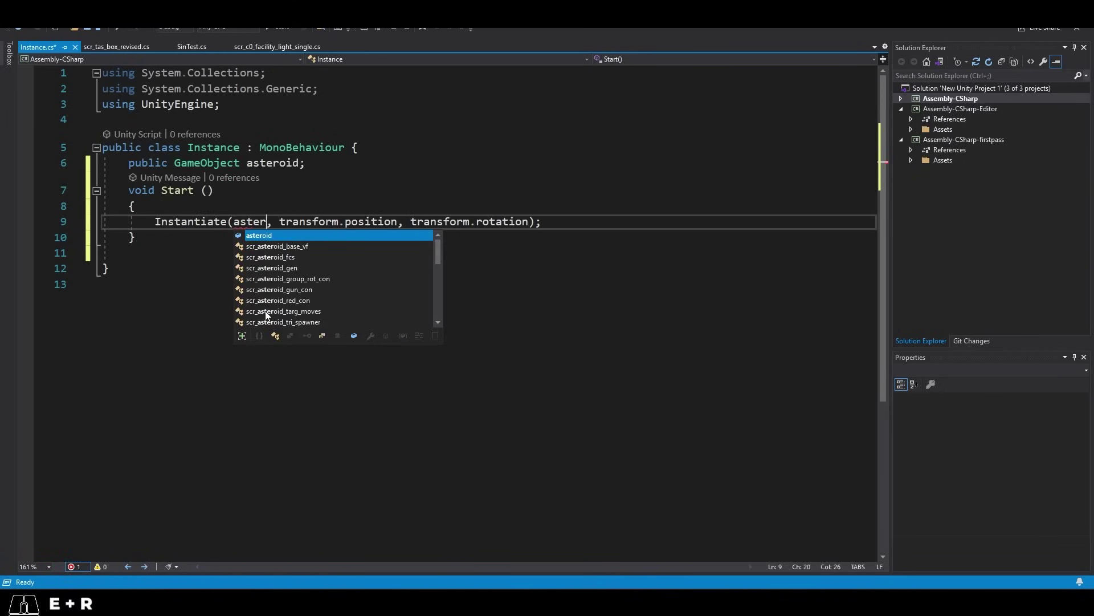
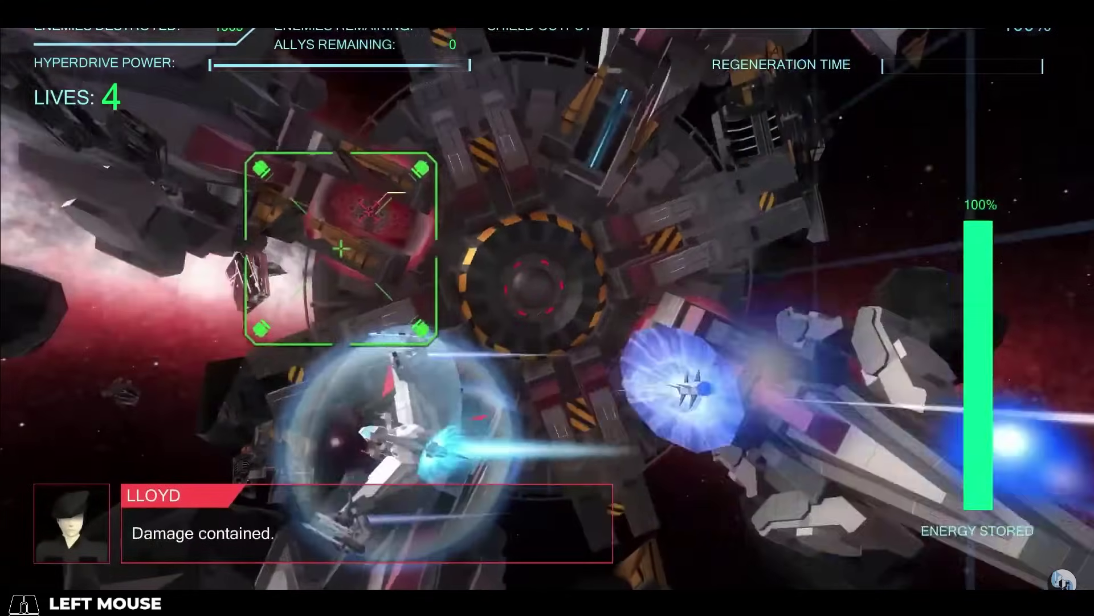
# - Scroll down the Learn Unreal (FAST) playlist through the Niagara VFX tutorials
pyautogui.middleClick(1079, 266)
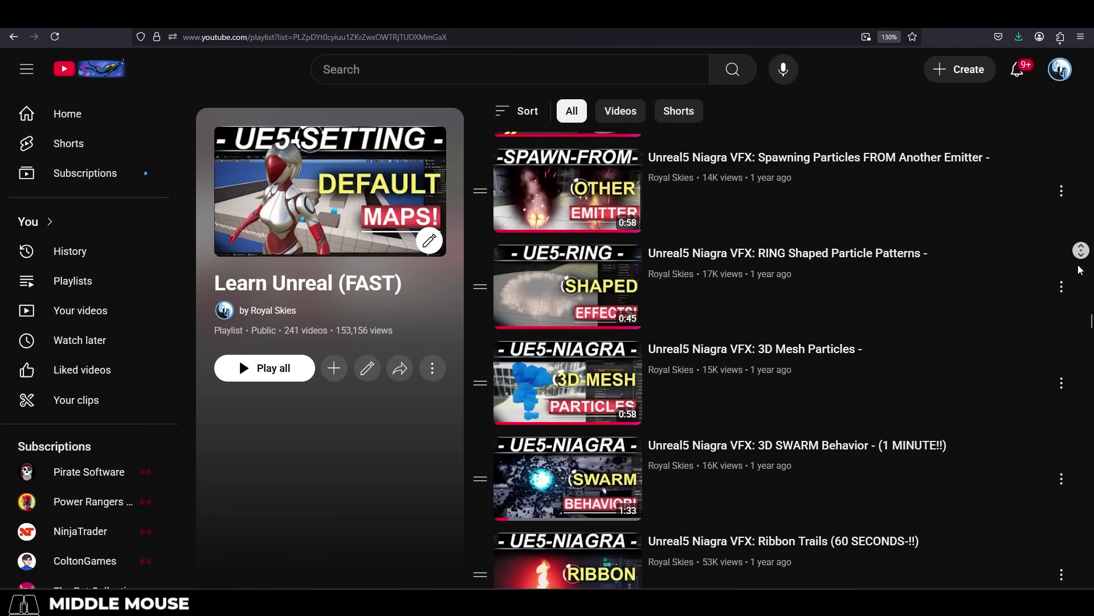
# - Open the 'It's Over -' video after the Vanguard Knights combat clip
pyautogui.click(1080, 265)
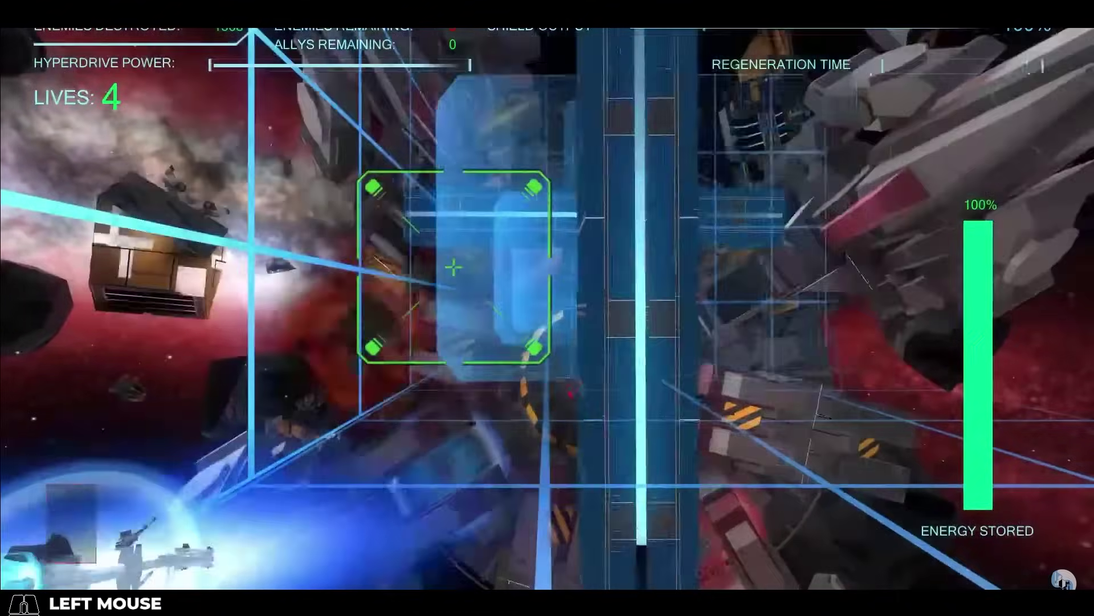
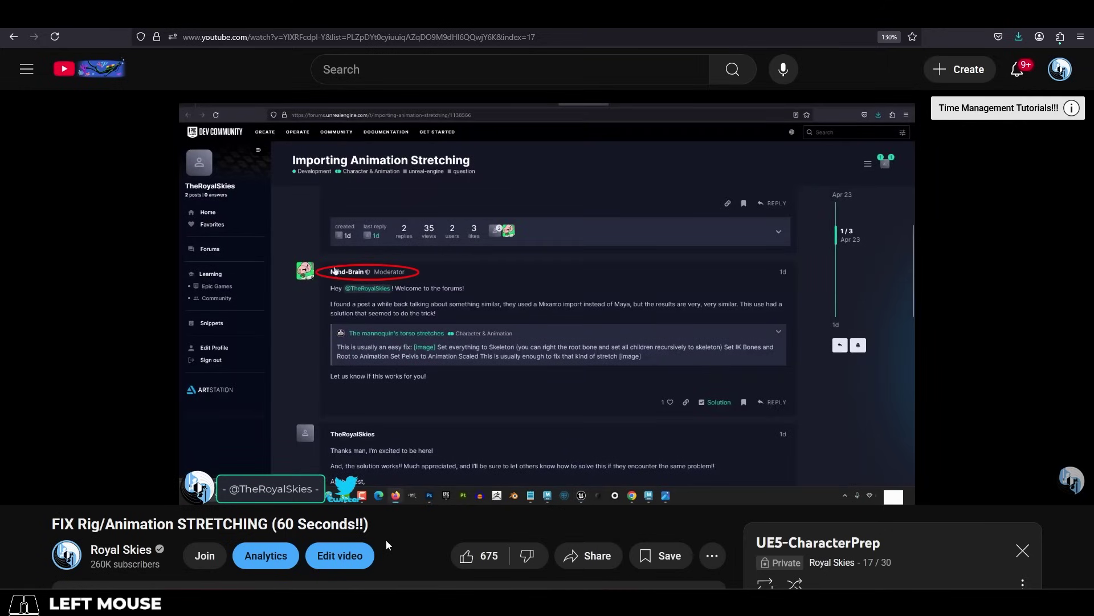
# - Scroll the Learn Unreal (FAST) playlist past the Blender/Maya import and jiggle physics videos
pyautogui.middleClick(603, 400)
pyautogui.scroll(-3)
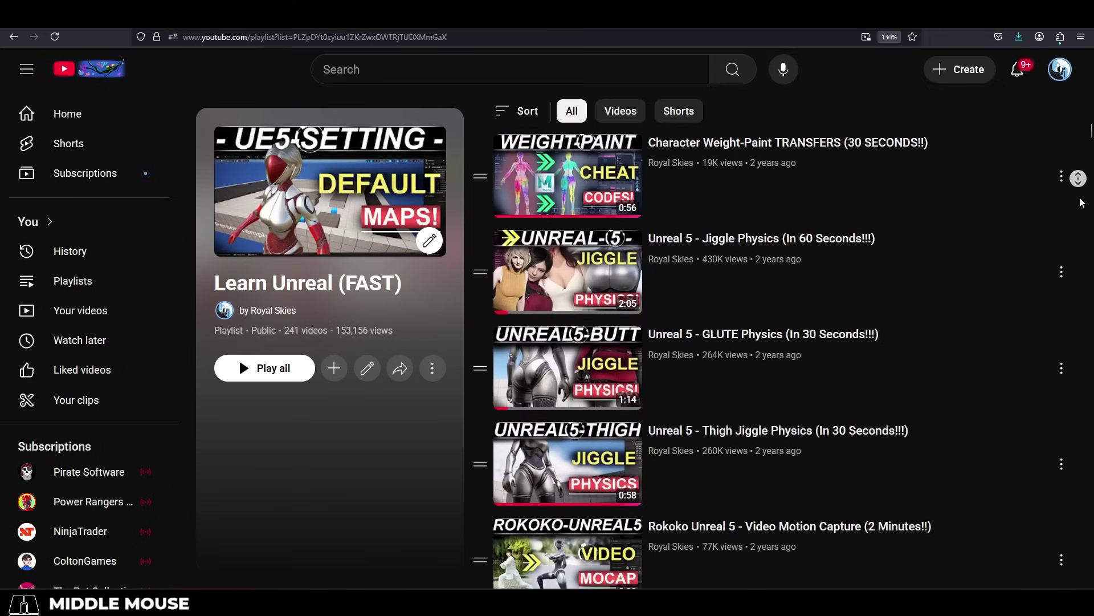
# - Capture input in the Play-in-Editor viewport and run the mannequin toward the 1 M blocks
pyautogui.click(424, 526)
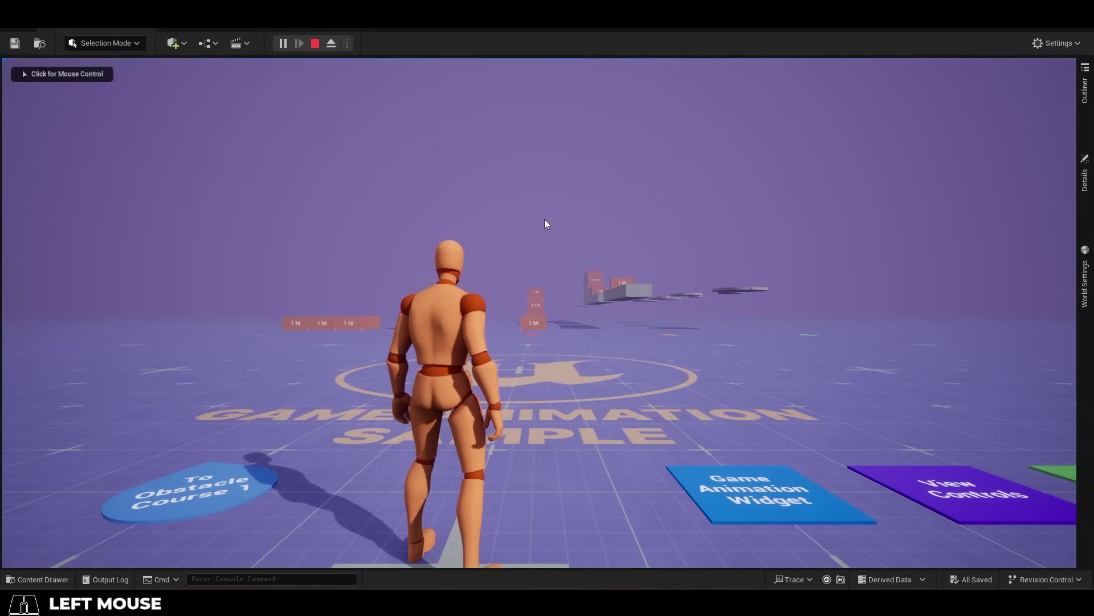
pyautogui.press('w')
pyautogui.rightClick(554, 232)
pyautogui.press('w')
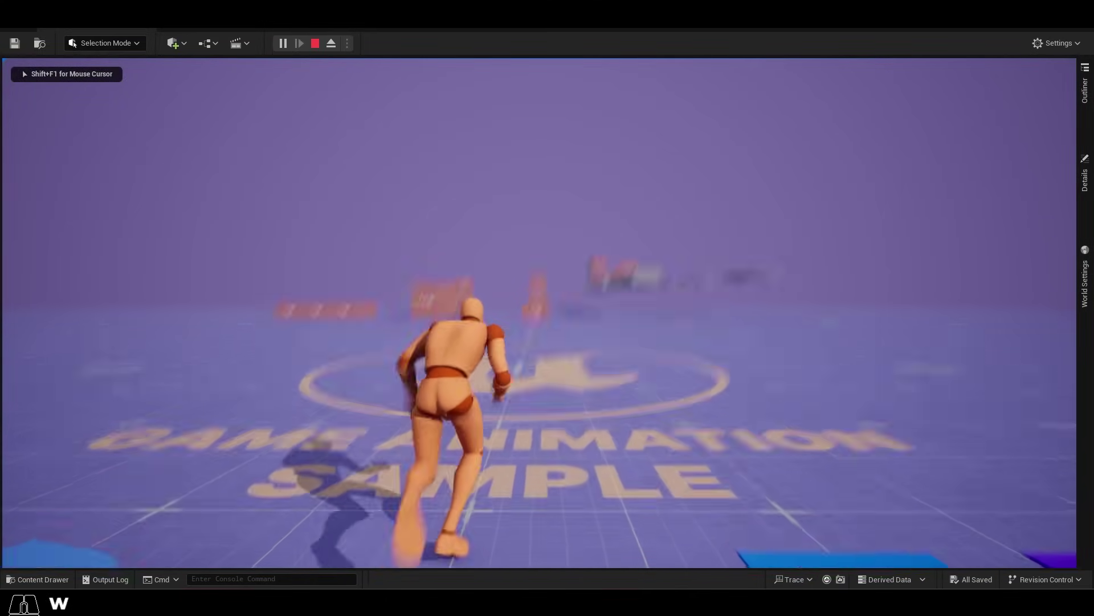
pyautogui.press('shift+w')
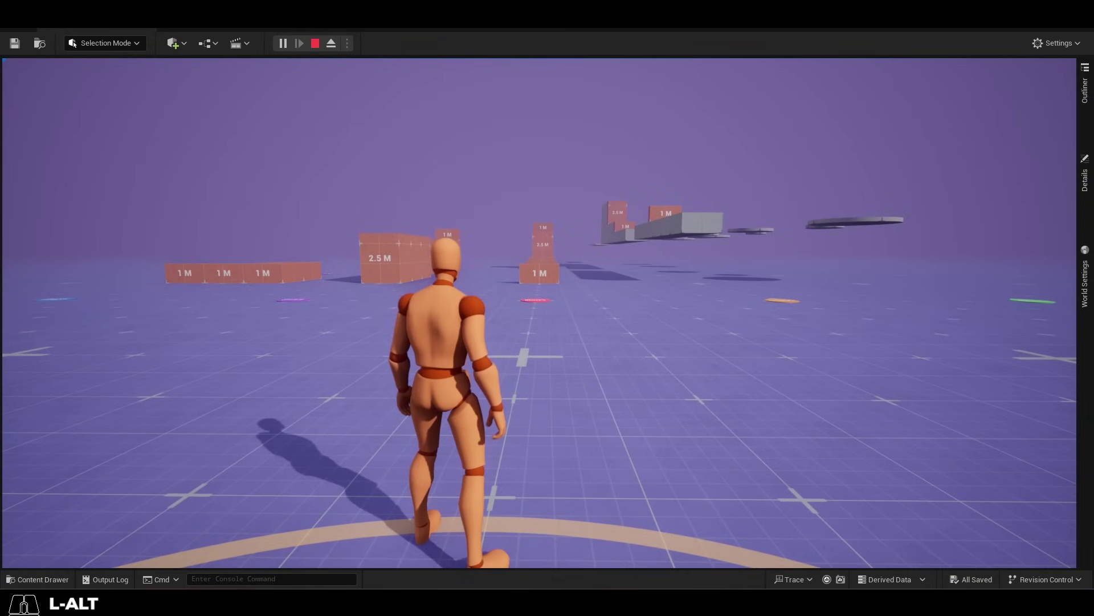
pyautogui.press('Caps_Lock')
pyautogui.press('w')
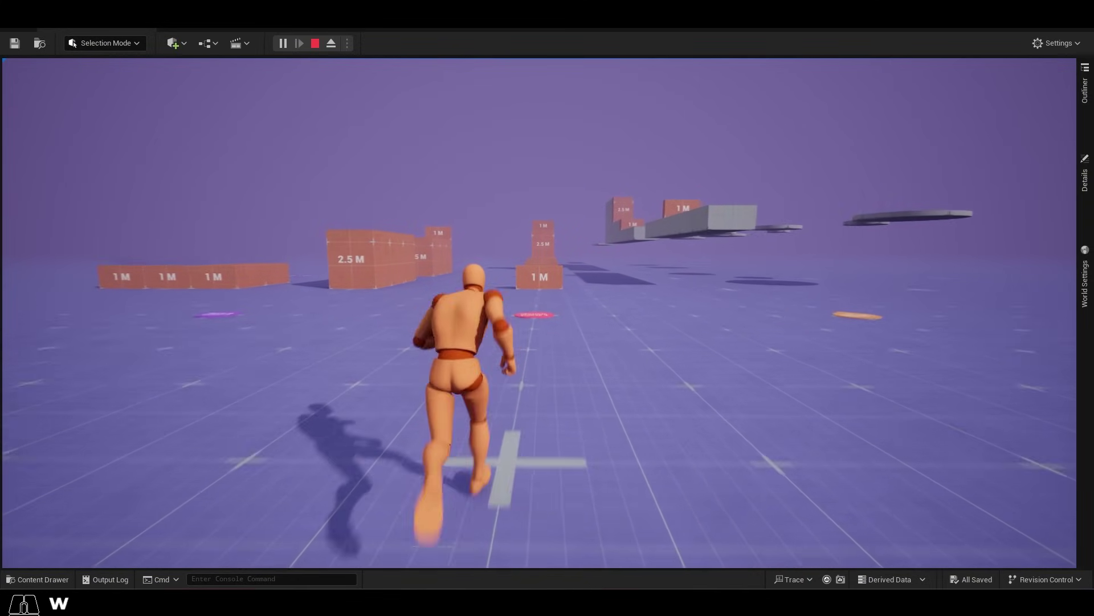
pyautogui.press('a')
# - Play the 'Blender 2.83 : Directional Strafing Animations' video showing the four-direction strafe poses
pyautogui.click(23, 543)
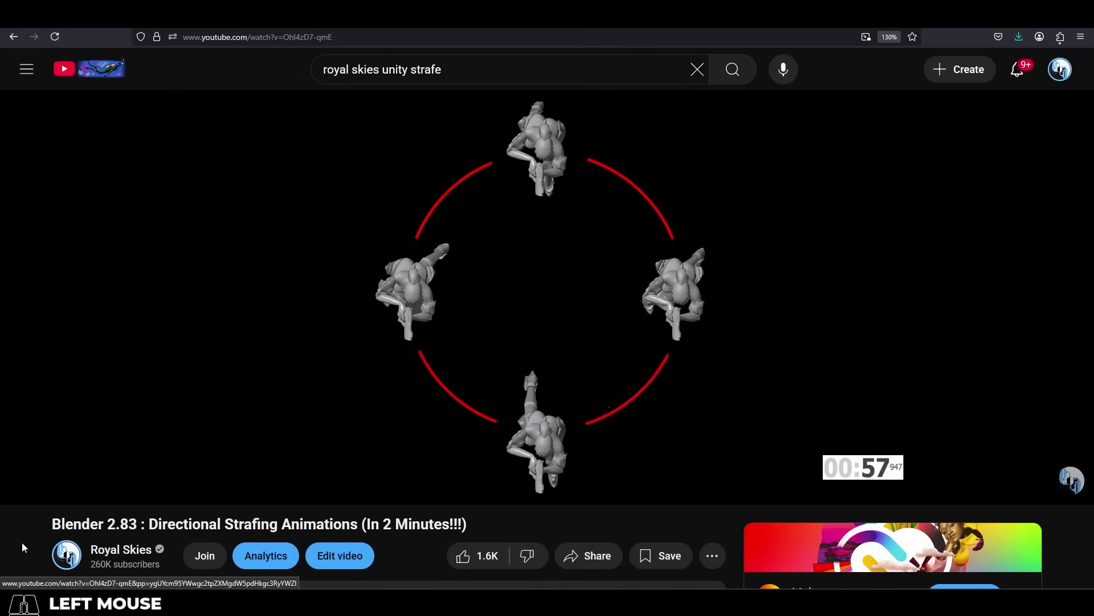
pyautogui.click(24, 543)
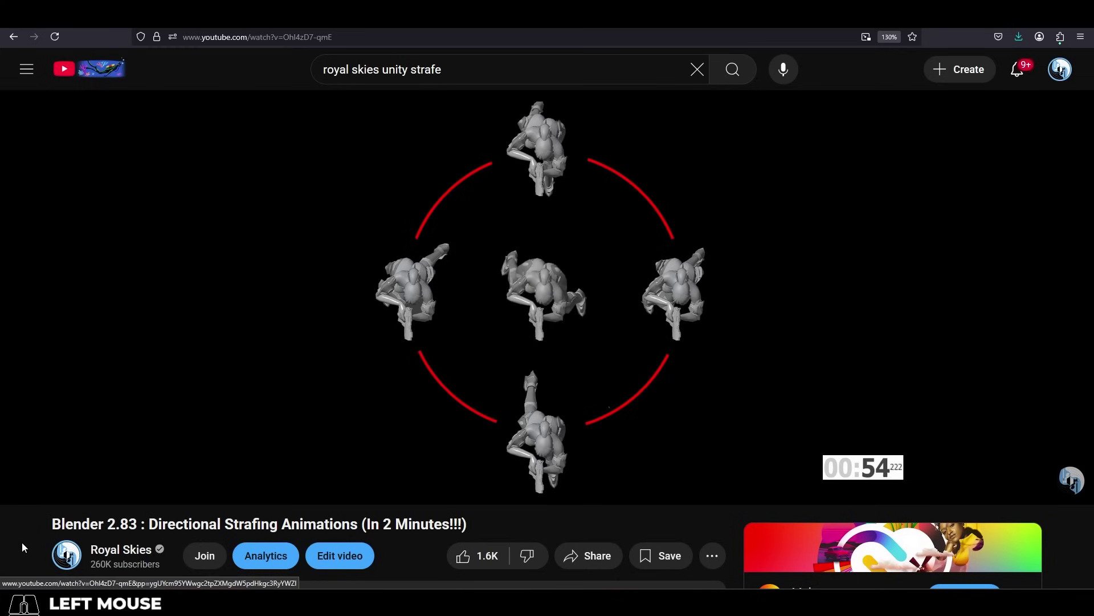
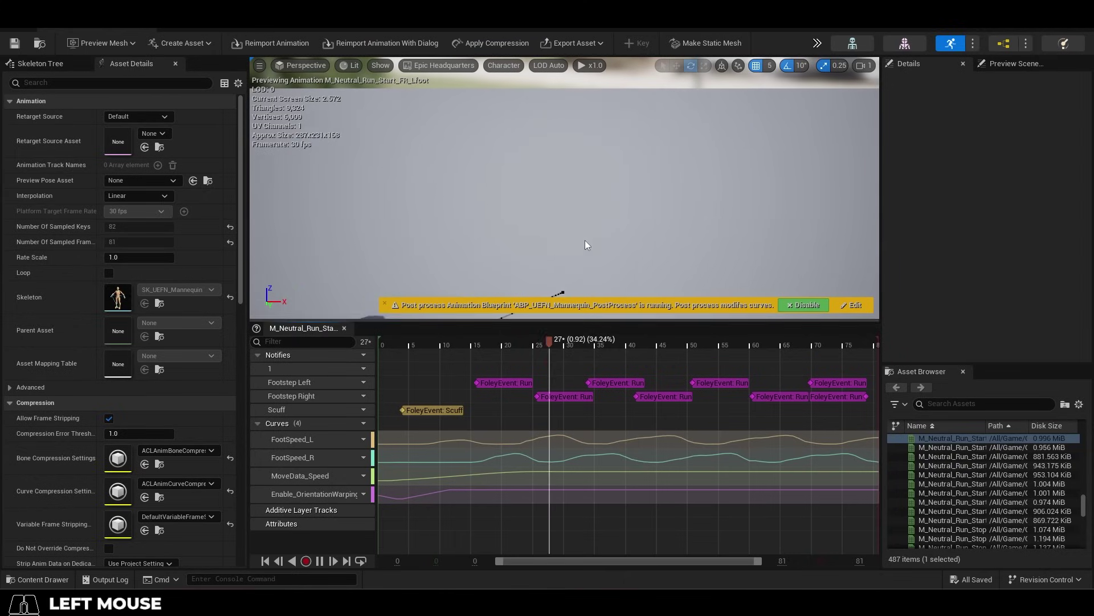
# - Pan and zoom the animation preview to follow the running mannequin along its path
pyautogui.middleClick(590, 228)
pyautogui.scroll(-3)
pyautogui.middleClick(557, 221)
pyautogui.middleClick(536, 228)
pyautogui.scroll(-3)
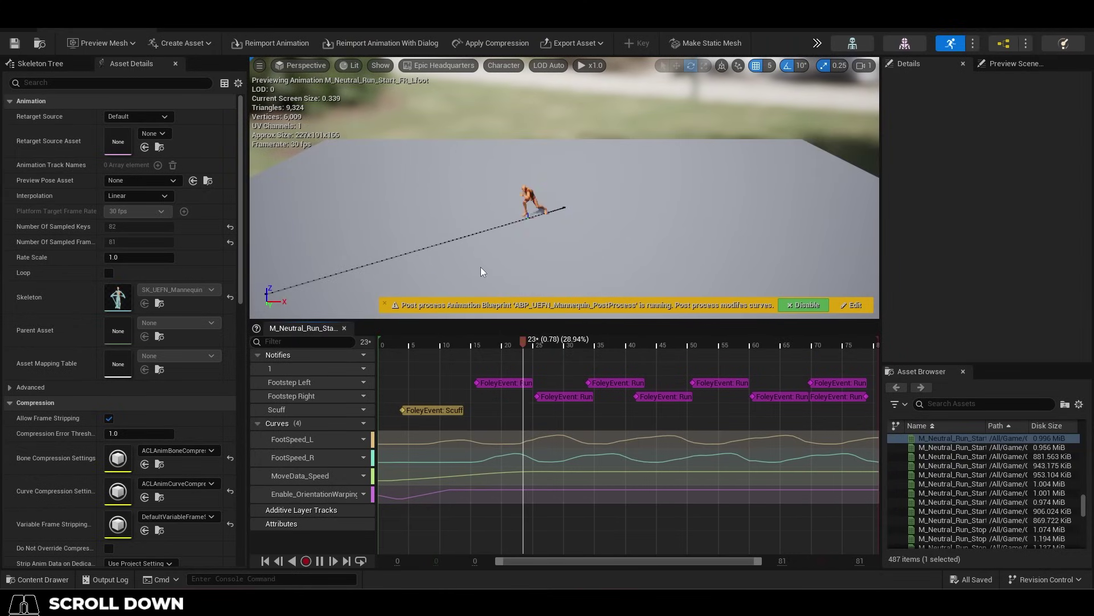
pyautogui.middleClick(484, 274)
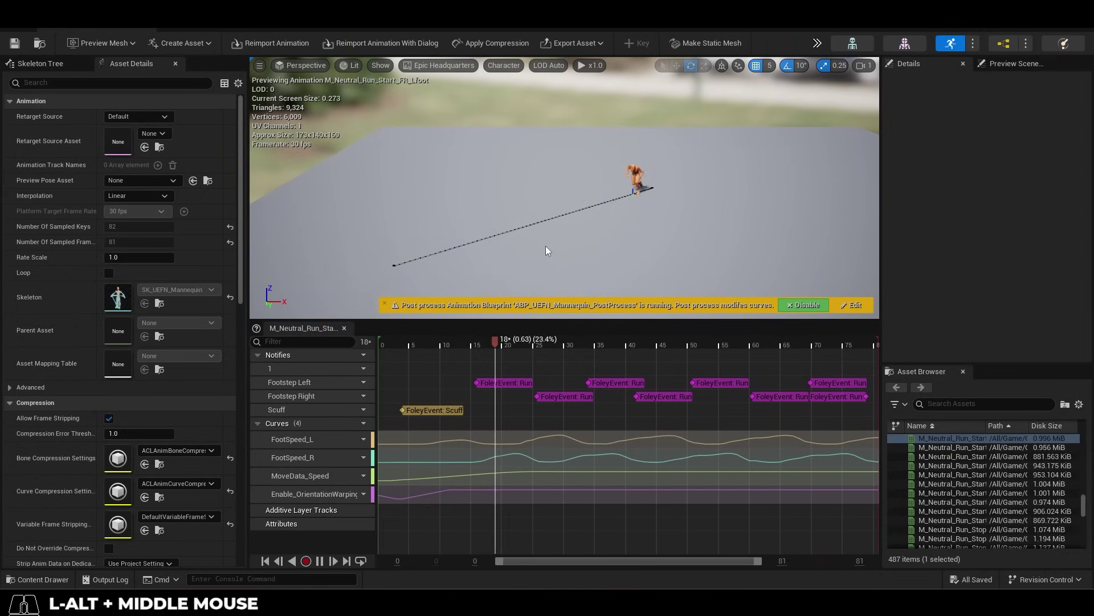
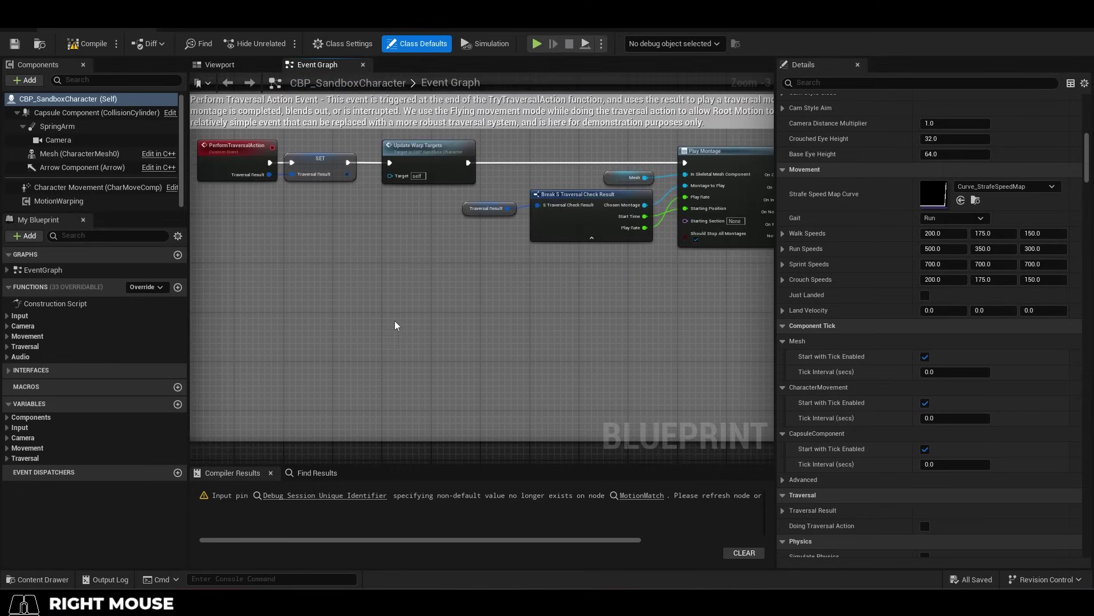
pyautogui.moveTo(498, 320); pyautogui.dragTo(605, 527)
pyautogui.scroll(3)
pyautogui.click(377, 547)
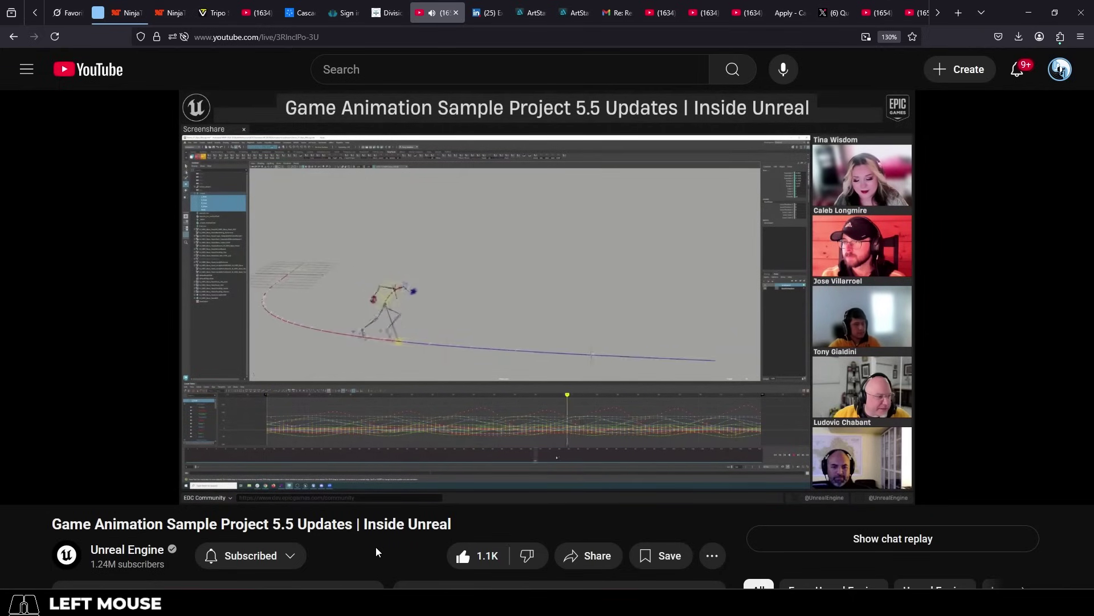
# - Adjust the Rewind Debugger panel while the GameAnimationSample level plays with foot placement debug
pyautogui.moveTo(707, 389); pyautogui.dragTo(723, 398)
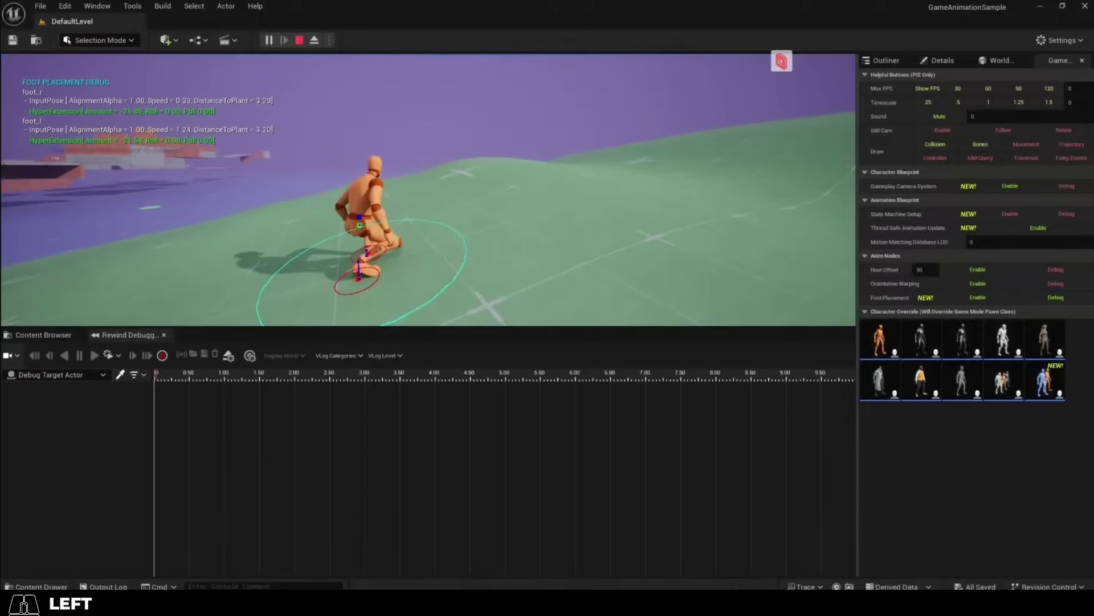
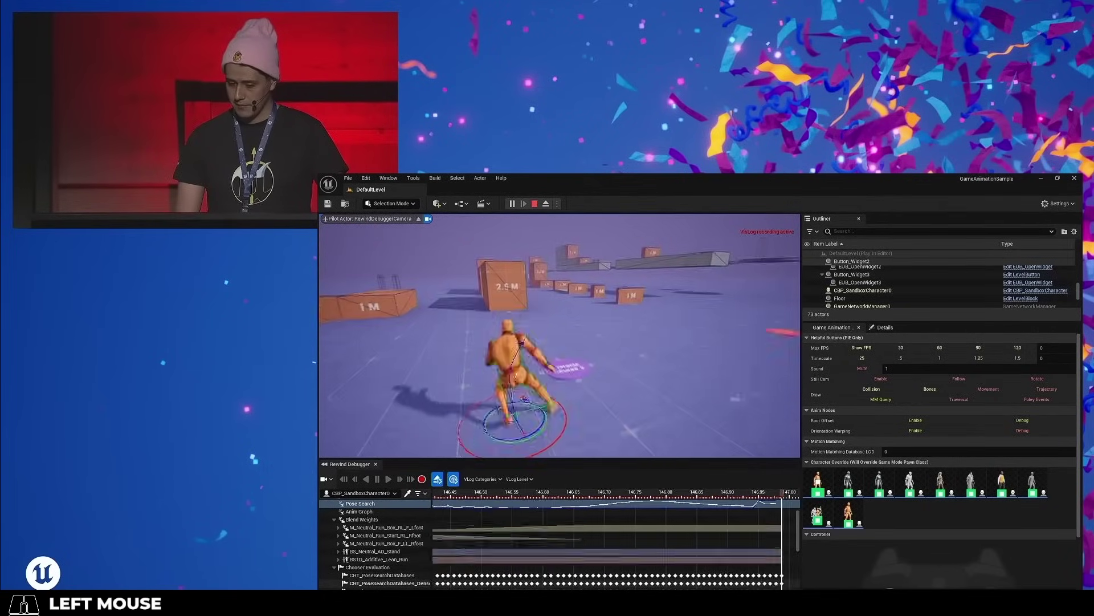
# - Run the mannequin forward across the floor and steer it toward the orange blocks
pyautogui.press('w')
pyautogui.press('space')
pyautogui.press('a')
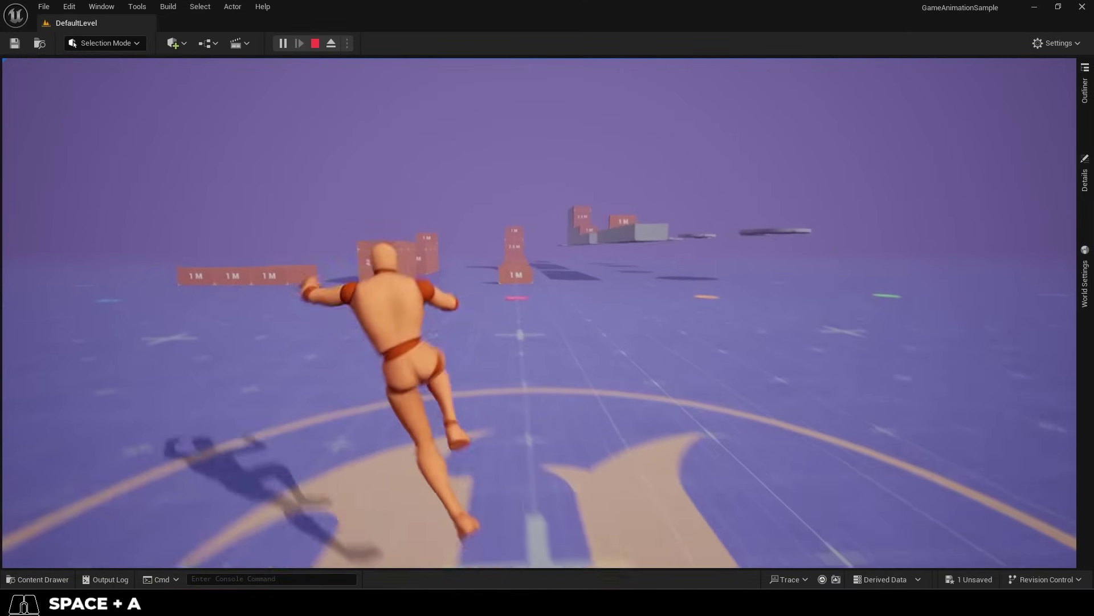
pyautogui.press('a')
pyautogui.press('space')
pyautogui.press('w')
pyautogui.press('w')
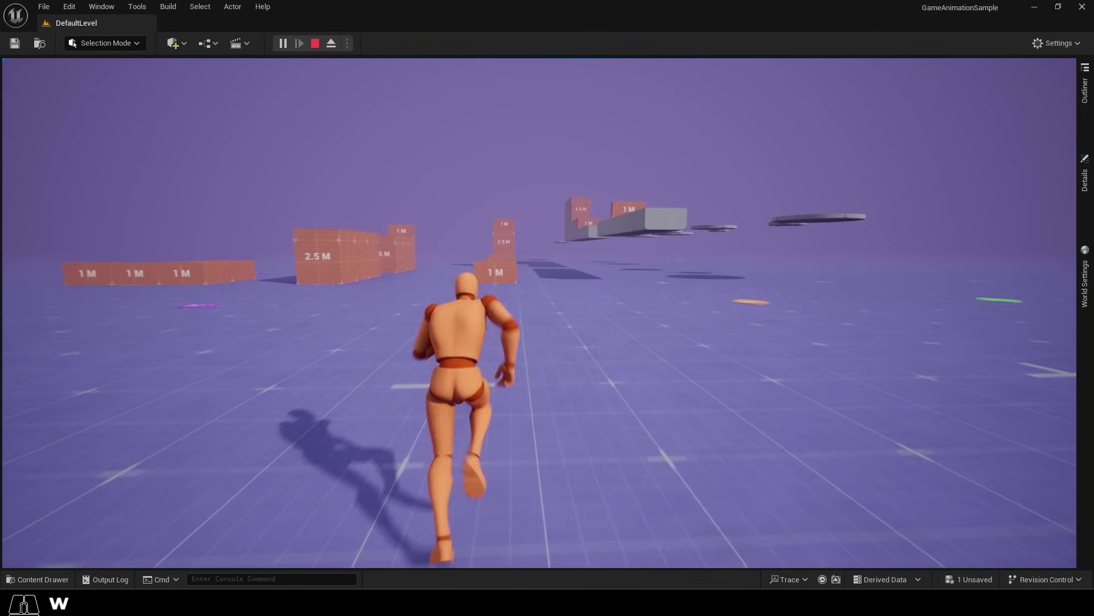
pyautogui.press('s')
pyautogui.press('space')
pyautogui.press('a')
pyautogui.press('a')
pyautogui.press('a')
pyautogui.press('w')
pyautogui.press('space')
pyautogui.press('d')
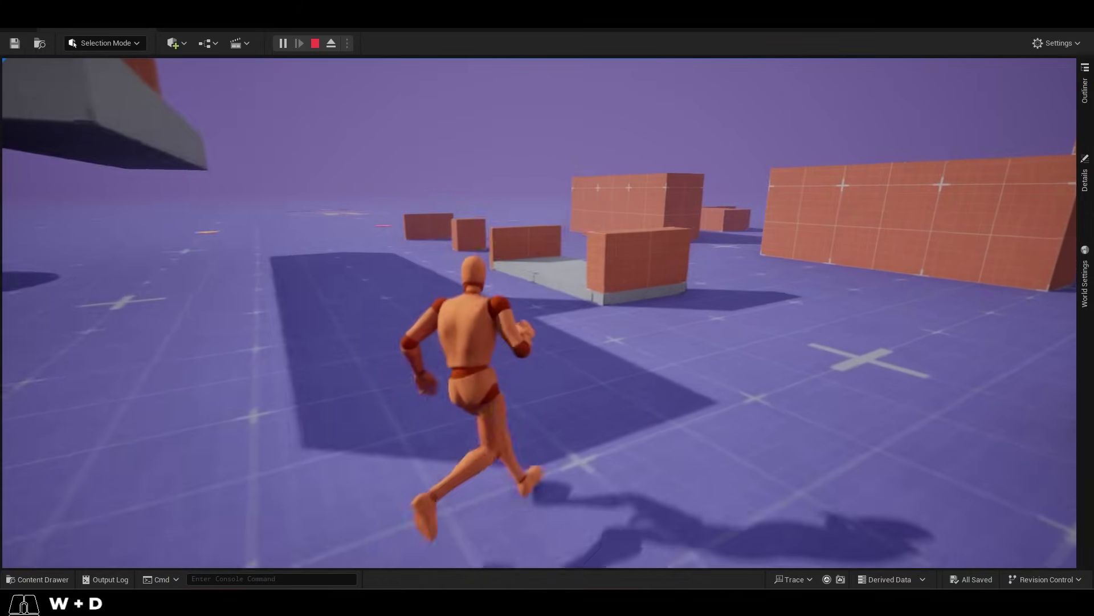
# - Run along the tall wall, climb onto the long block and move across its top
pyautogui.press('d')
pyautogui.press('a')
pyautogui.press('a')
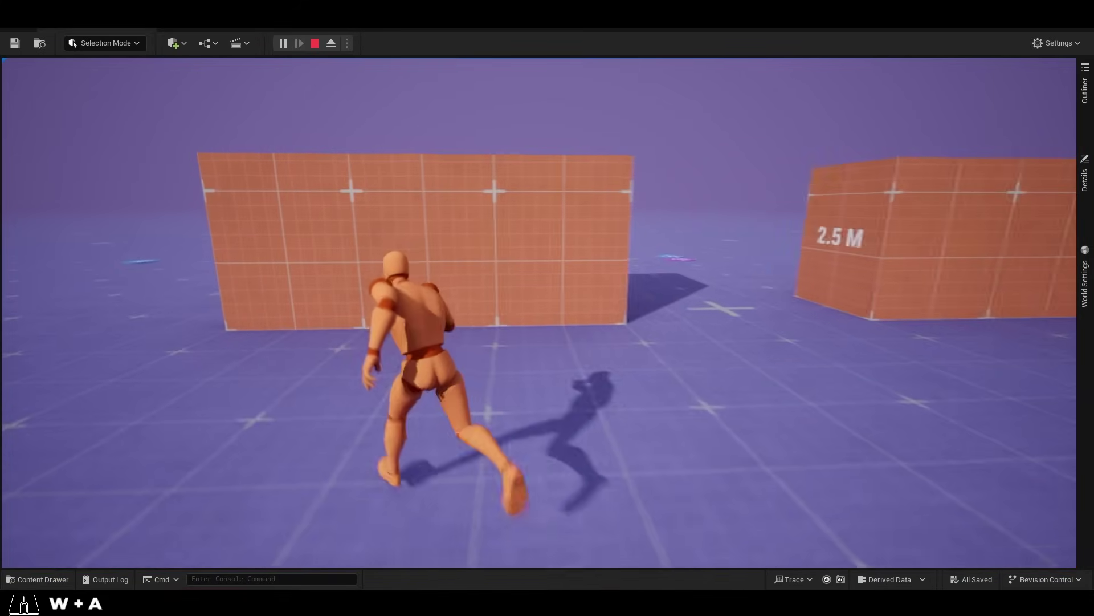
pyautogui.press('space')
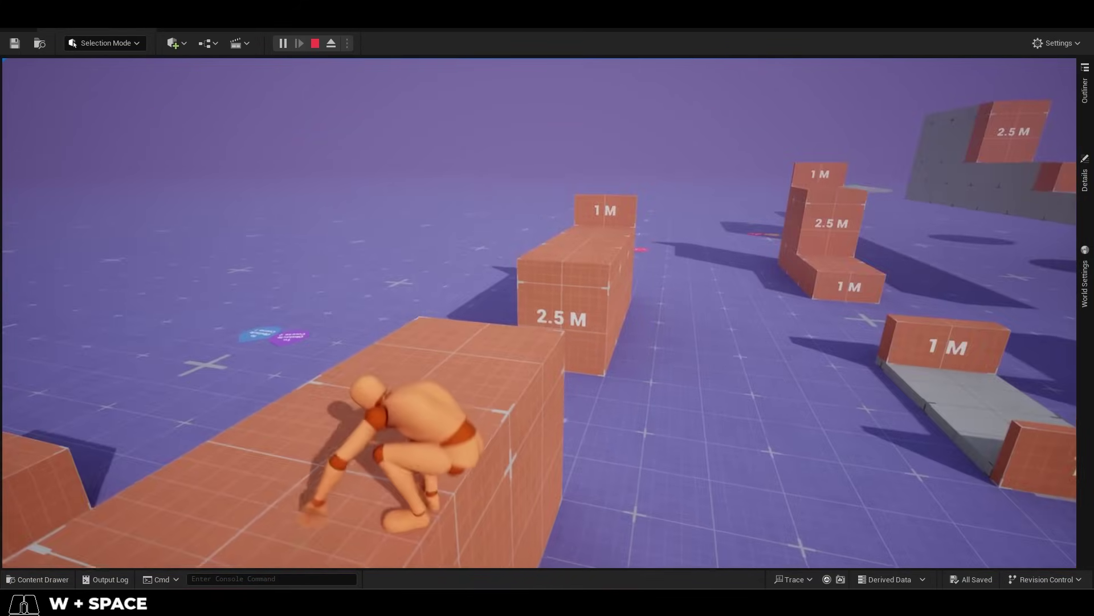
pyautogui.press('a')
pyautogui.press('space')
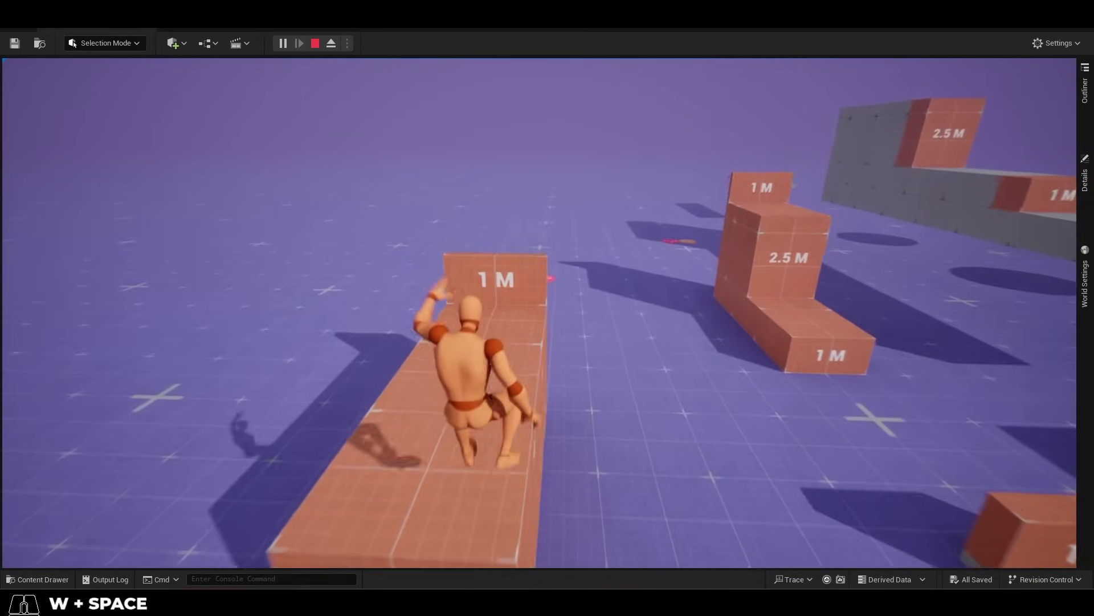
pyautogui.press('a')
pyautogui.press('space')
pyautogui.moveTo(606, 528); pyautogui.dragTo(606, 527)
pyautogui.scroll(3)
# - Run back across the floor and head the mannequin toward the 2.5 M block
pyautogui.press('s')
pyautogui.press('a')
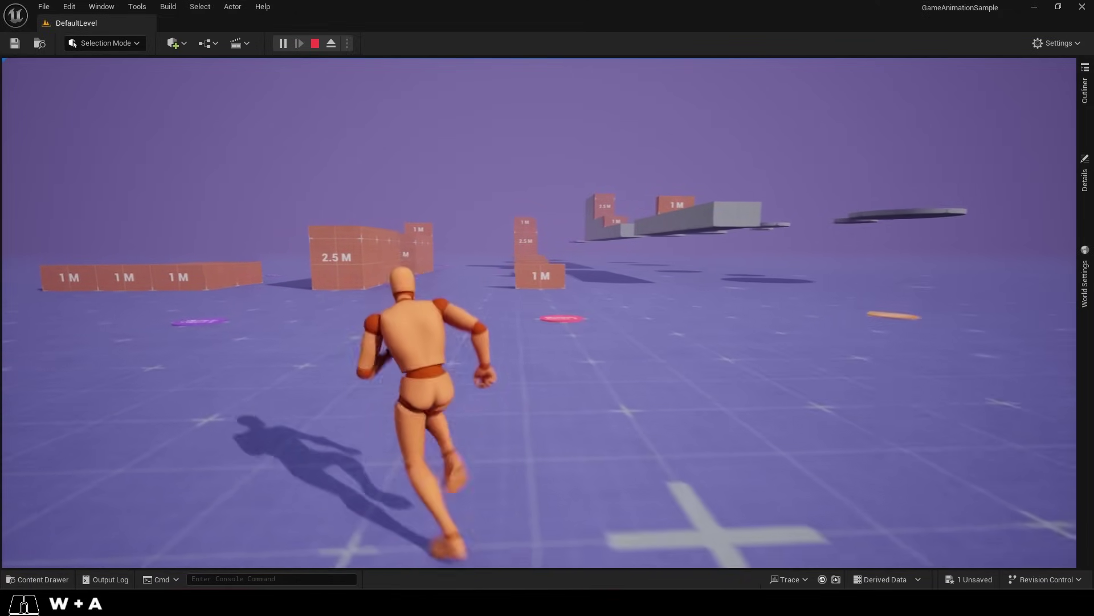
pyautogui.press('a')
pyautogui.press('d')
pyautogui.press('w')
pyautogui.press('d')
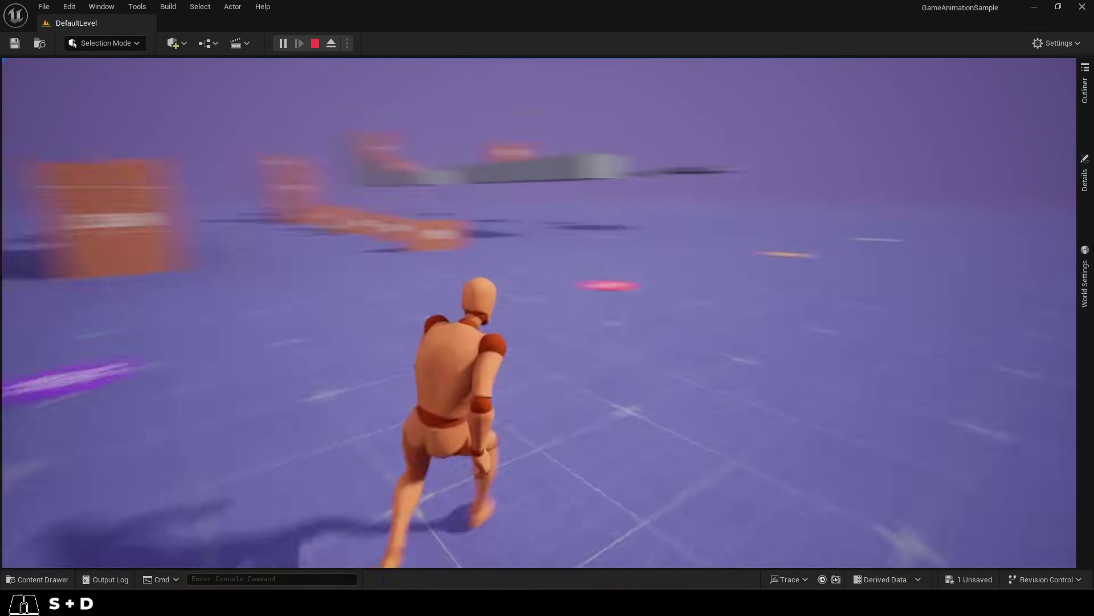
pyautogui.press('d')
pyautogui.press('d')
pyautogui.press('a')
pyautogui.press('a')
pyautogui.press('space')
pyautogui.press('s')
pyautogui.press('w')
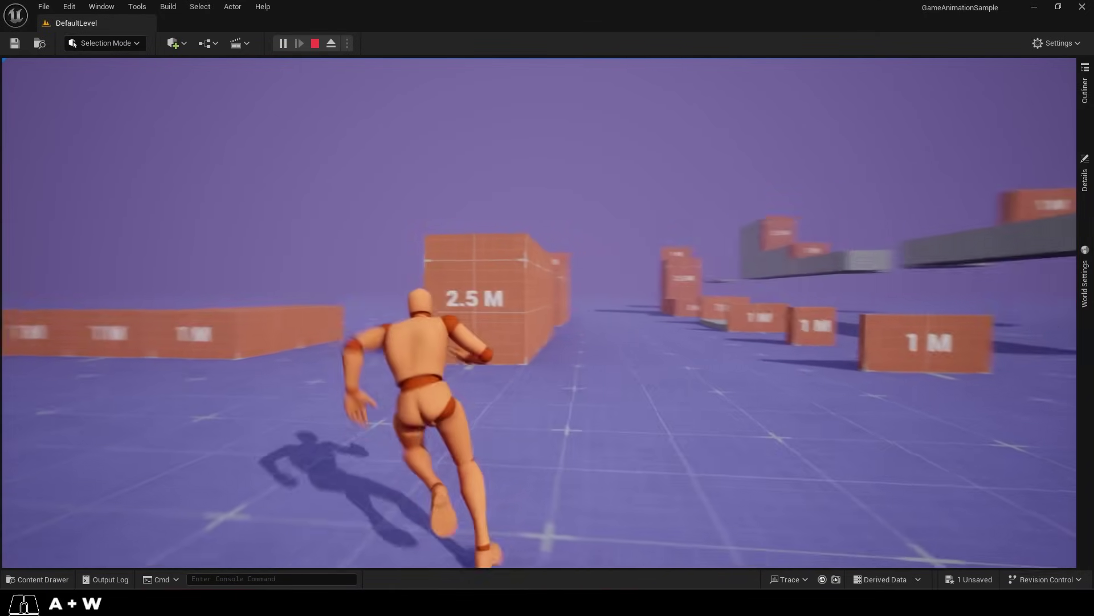
# - Run up onto the long orange block and on toward the low 1 M blocks
pyautogui.press('w')
pyautogui.press('w')
pyautogui.press('w')
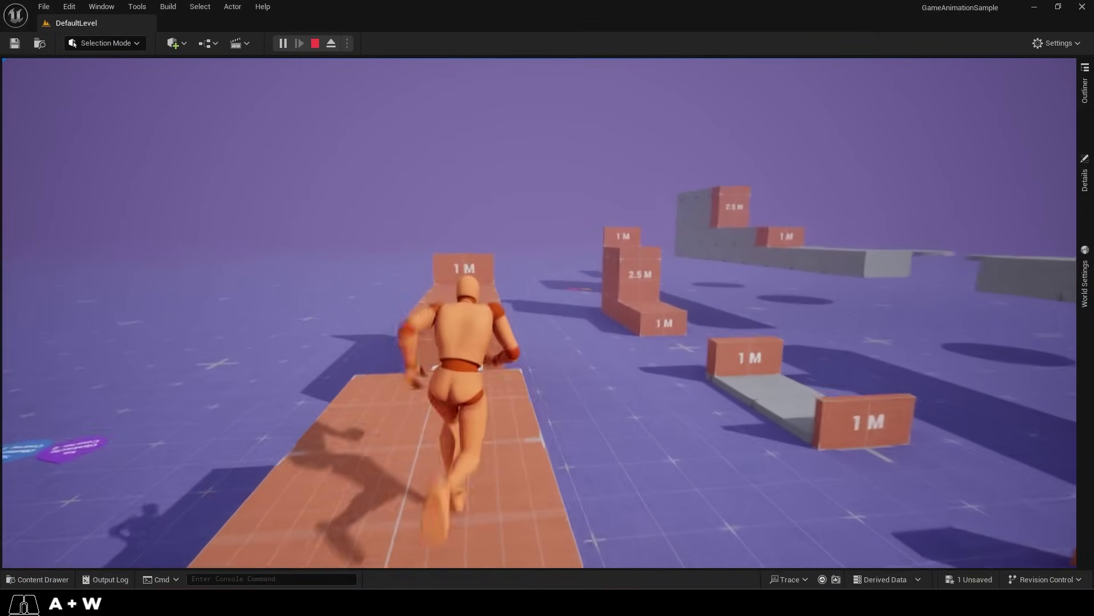
pyautogui.press('w')
pyautogui.press('w')
pyautogui.press('s')
pyautogui.press('w')
pyautogui.press('w')
pyautogui.press('w')
pyautogui.press('w')
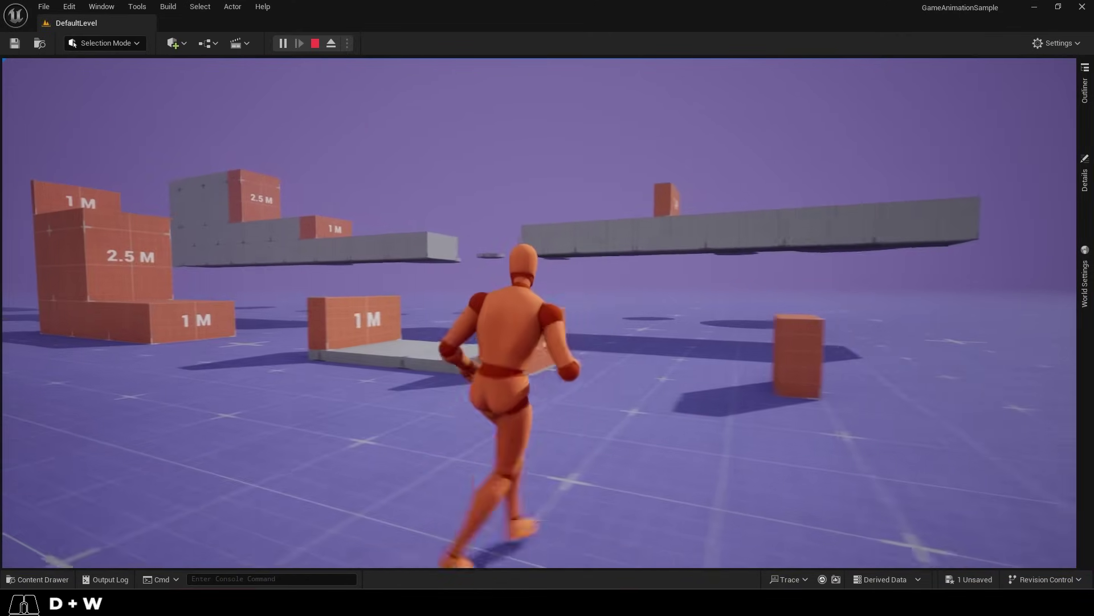
# - Line up with the 1 M block, vault over it and keep running around the course
pyautogui.press('space')
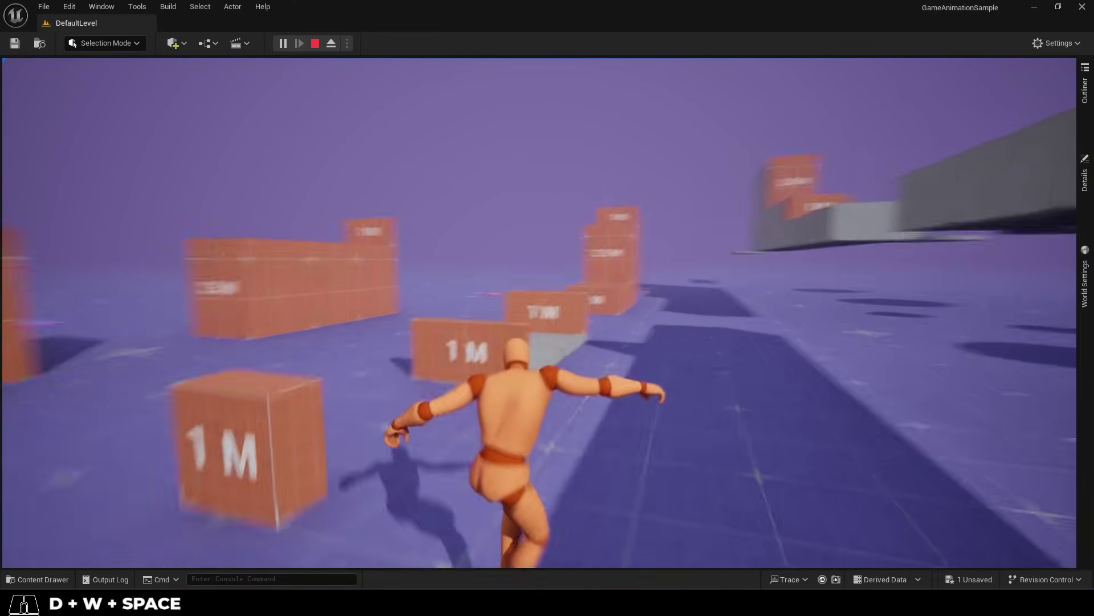
pyautogui.press('space')
pyautogui.press('space')
pyautogui.press('s')
pyautogui.press('w')
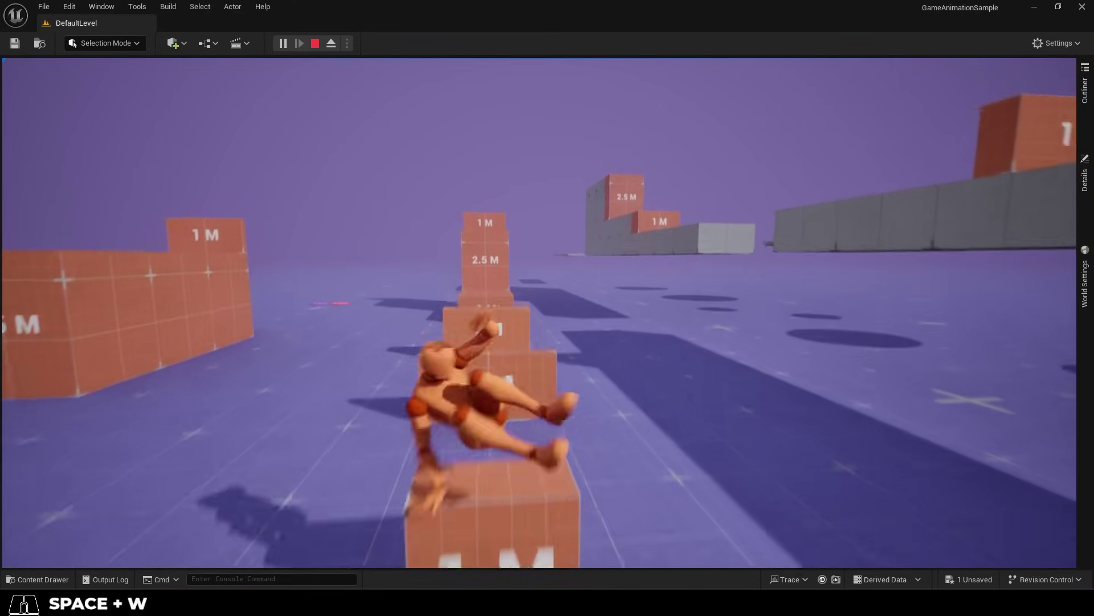
pyautogui.press('w')
pyautogui.press('space')
pyautogui.press('s')
pyautogui.press('space')
pyautogui.press('w')
pyautogui.press('space')
# - Keep the mannequin running around the course past the orange walls
pyautogui.press('s')
pyautogui.press('w')
pyautogui.press('w')
pyautogui.press('w')
pyautogui.press('w')
pyautogui.press('w')
pyautogui.press('w')
pyautogui.press('s')
pyautogui.press('w')
pyautogui.press('w')
pyautogui.press('w')
pyautogui.press('w')
# - Scroll down the Learn Unreal (FAST) playlist and start the 'Unreal 5 - Jiggle Physics' video
pyautogui.scroll(-3)
pyautogui.middleClick(569, 326)
pyautogui.middleClick(553, 391)
pyautogui.scroll(-3)
pyautogui.middleClick(560, 320)
pyautogui.scroll(-3)
pyautogui.middleClick(561, 320)
pyautogui.scroll(-3)
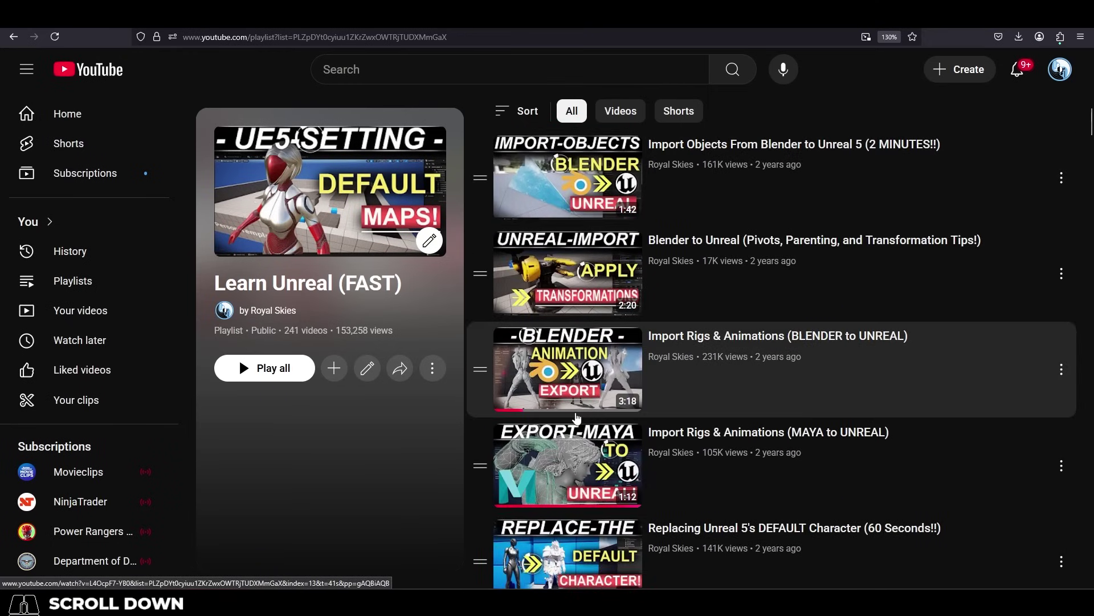
pyautogui.middleClick(557, 319)
pyautogui.scroll(-3)
pyautogui.middleClick(560, 306)
pyautogui.scroll(-3)
pyautogui.middleClick(551, 387)
pyautogui.scroll(-3)
pyautogui.scroll(-3)
pyautogui.scroll(-3)
pyautogui.scroll(-3)
pyautogui.scroll(-3)
pyautogui.scroll(-3)
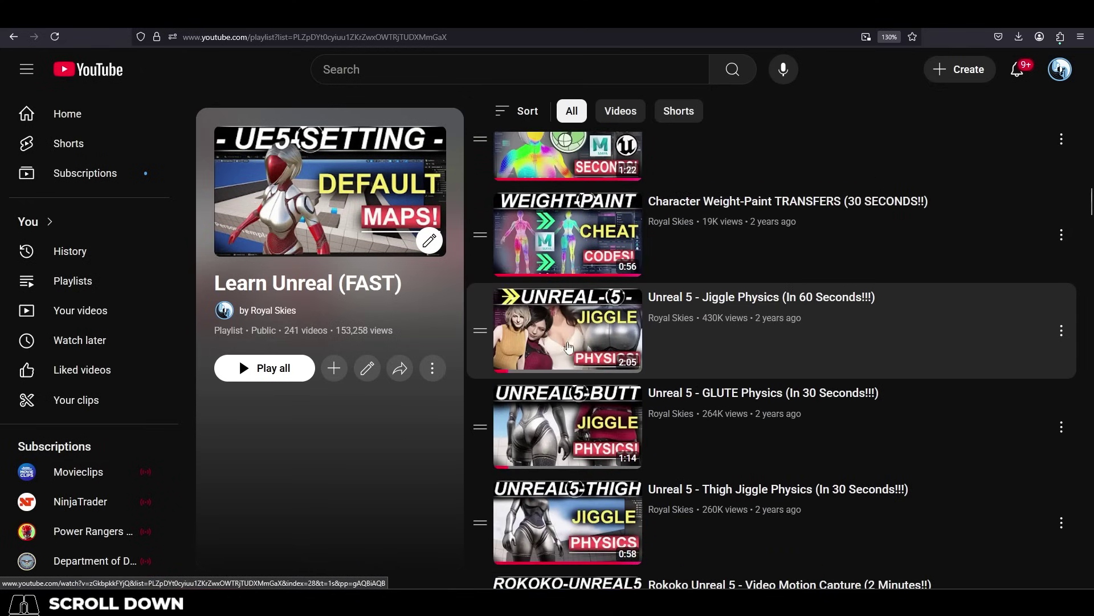
pyautogui.scroll(-3)
pyautogui.scroll(-3)
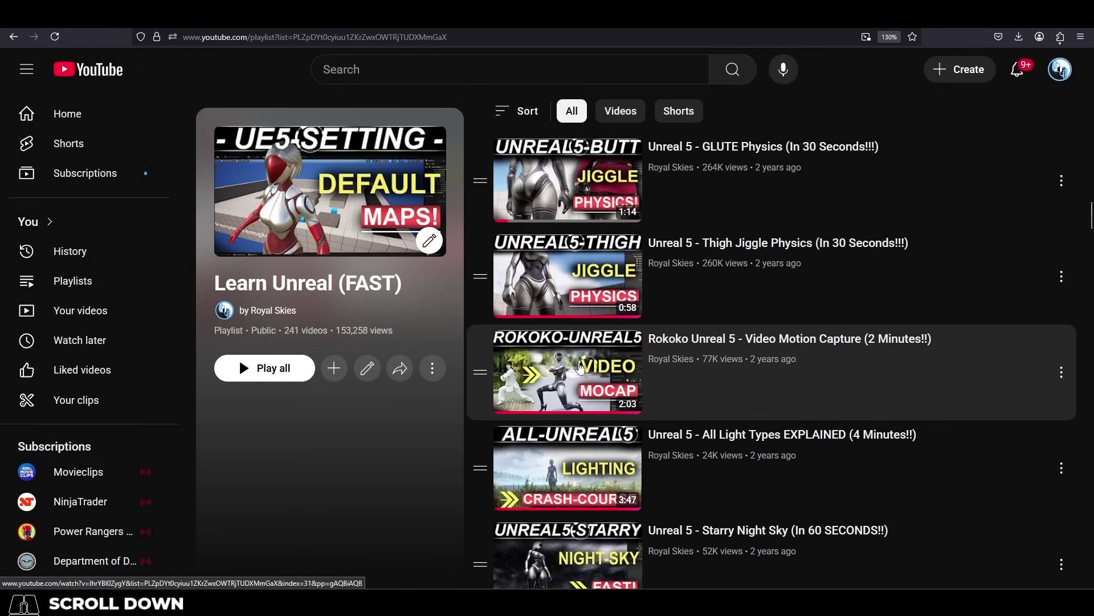
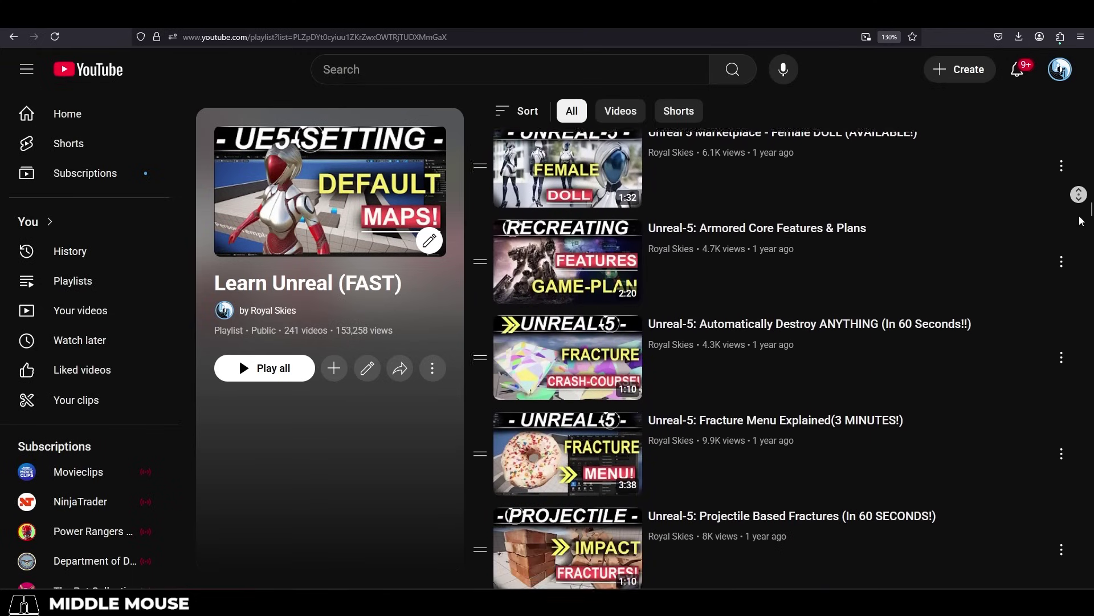
pyautogui.click(966, 27)
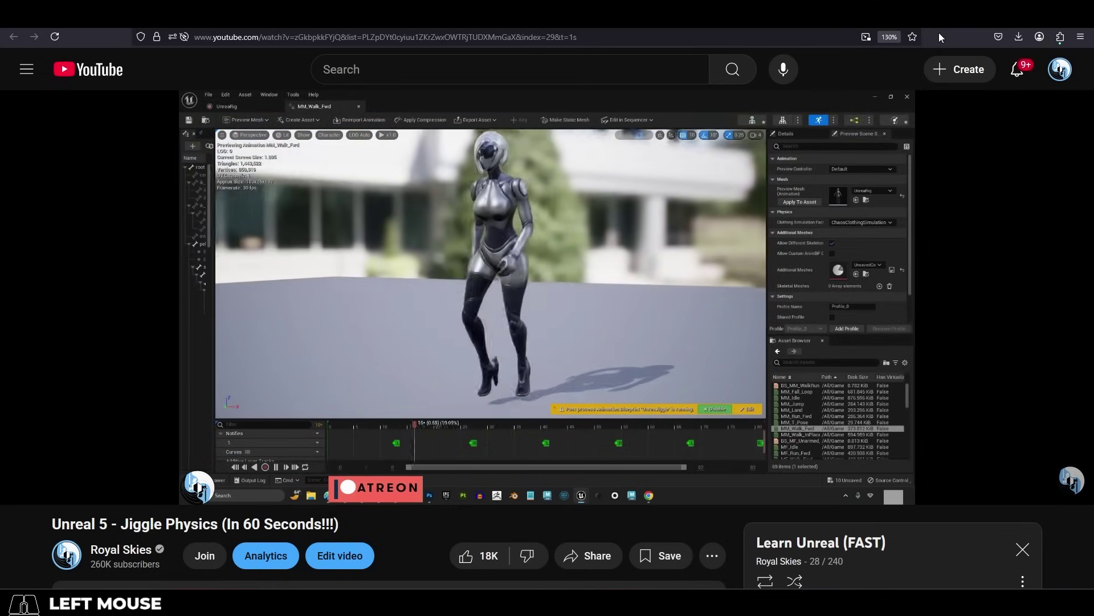
# - Vault over the block, run toward the stacked 2.5 M block and vault across the low walls
pyautogui.press('space')
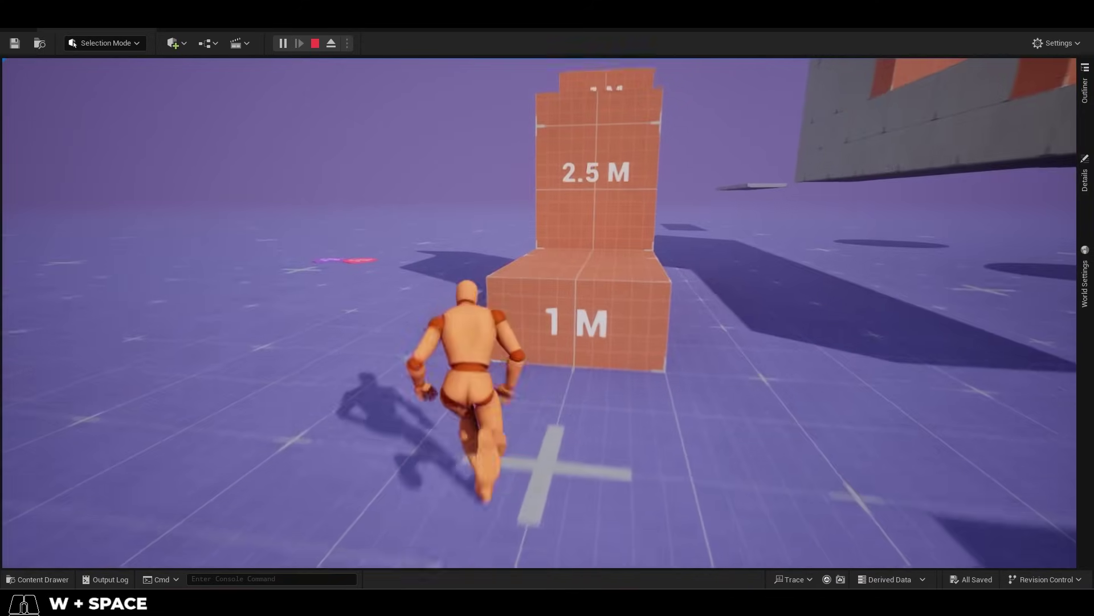
pyautogui.press('d')
pyautogui.press('space')
pyautogui.press('a')
pyautogui.press('a')
pyautogui.press('w')
pyautogui.press('w')
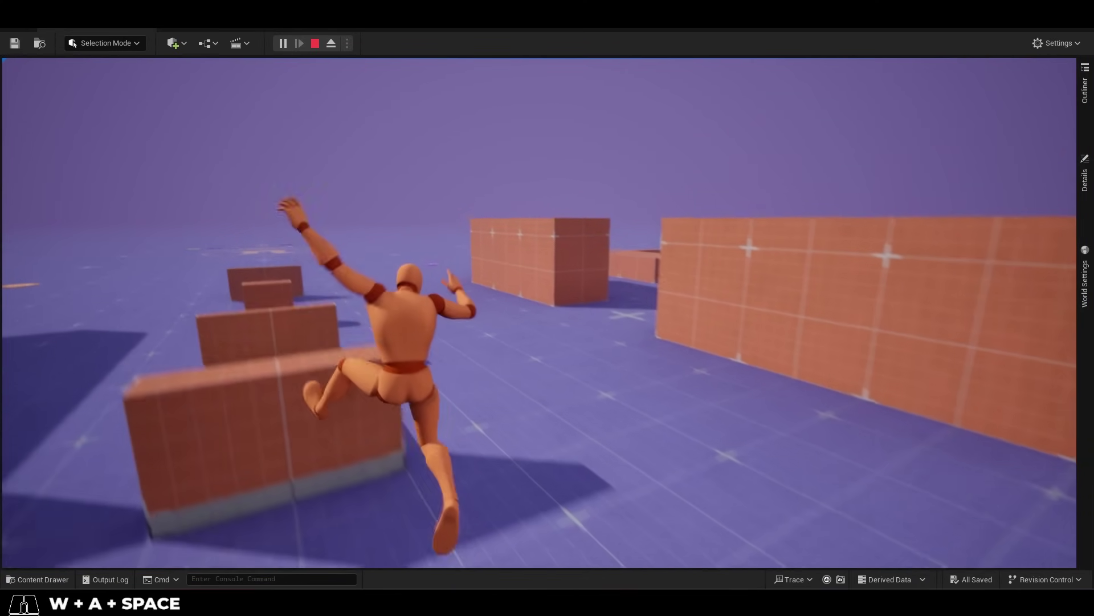